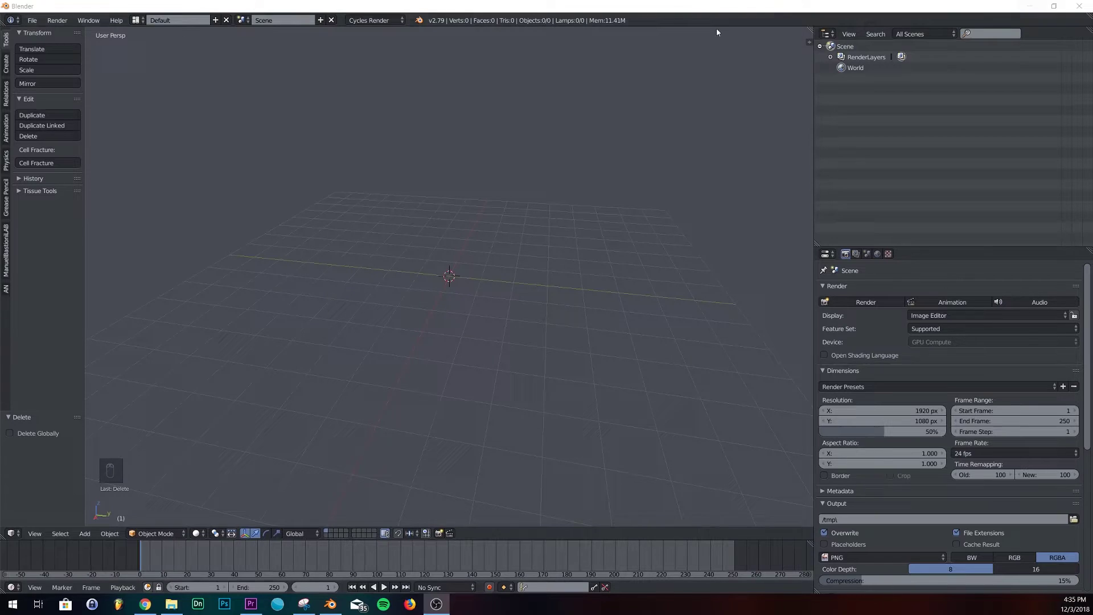
Step: Add a UV sphere and give it an Array modifier with a count of 8 copies
{"action": "middle_click", "coordinate": [523, 258]}
{"action": "key", "text": "shift+a"}
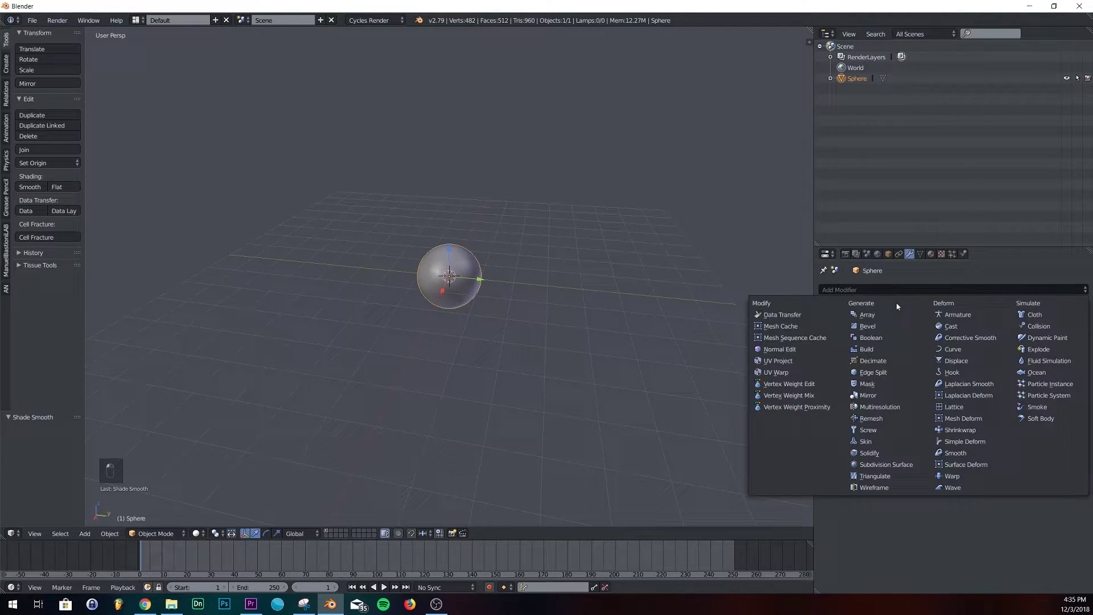
{"action": "left_click_drag", "start_coordinate": [534, 325], "coordinate": [1089, 351]}
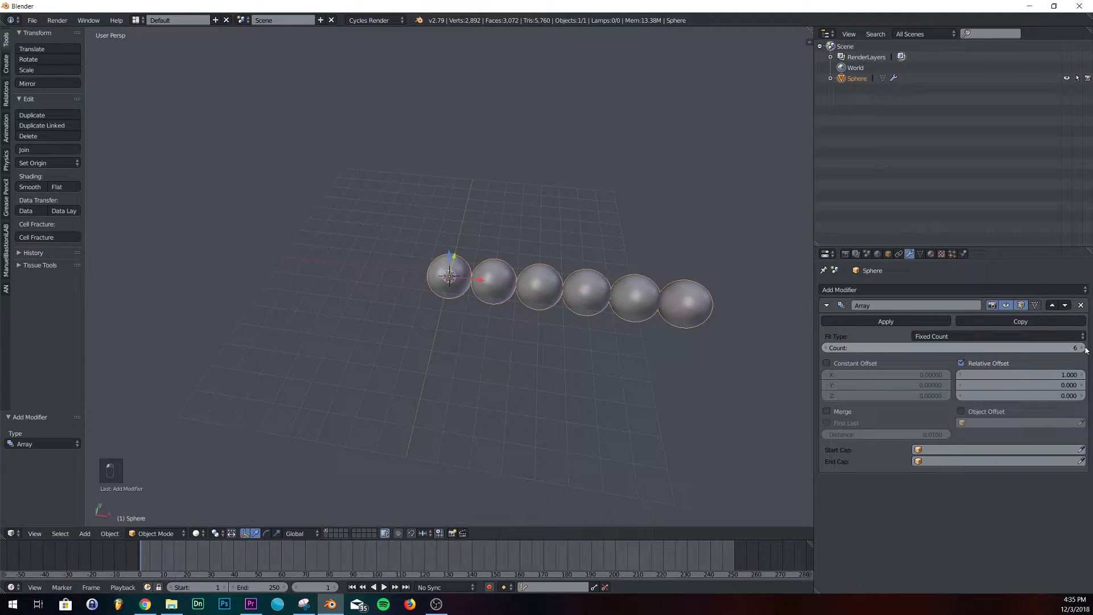
{"action": "left_click_drag", "start_coordinate": [590, 354], "coordinate": [478, 282]}
{"action": "left_click_drag", "start_coordinate": [471, 279], "coordinate": [371, 278]}
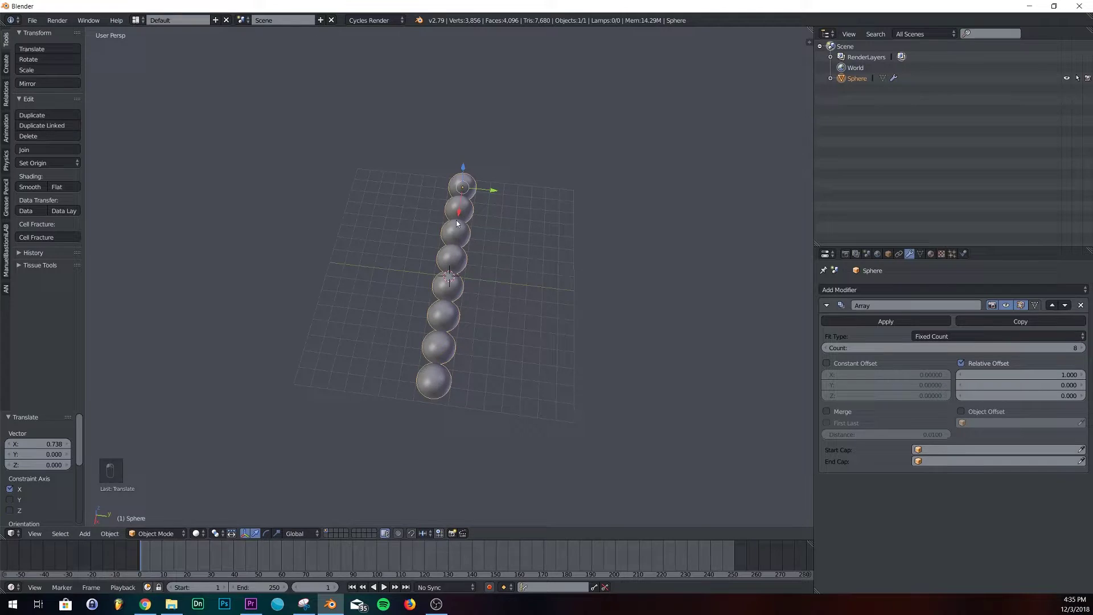
Step: Copy the Array modifier twice along Y and Z to stack the row into an 8×8×8 block at 1.2 spacing
{"action": "middle_click", "coordinate": [453, 312]}
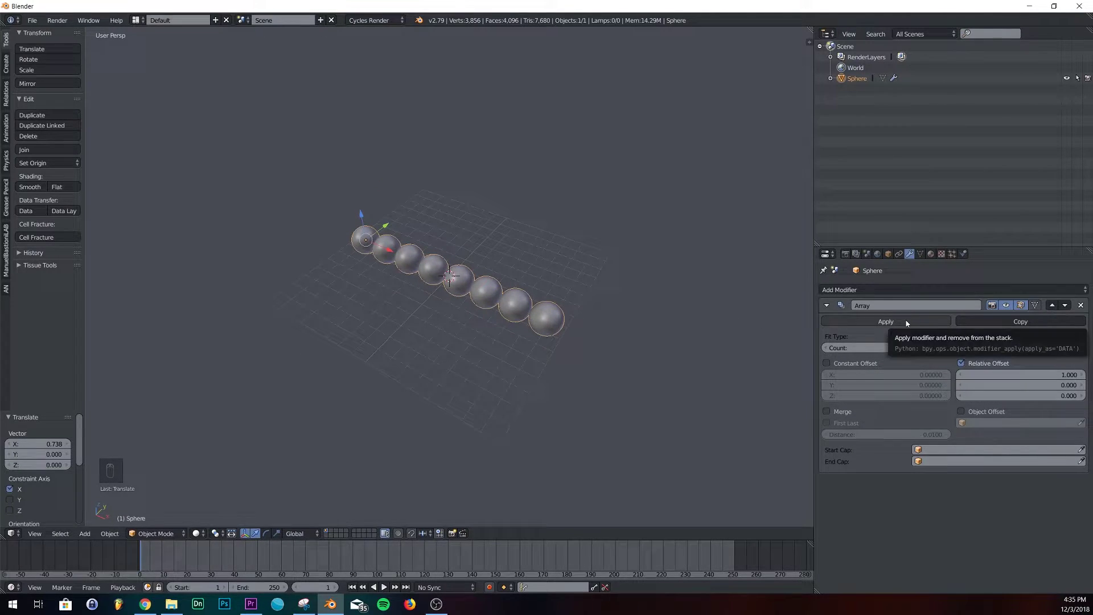
{"action": "key", "text": "ctrl+z"}
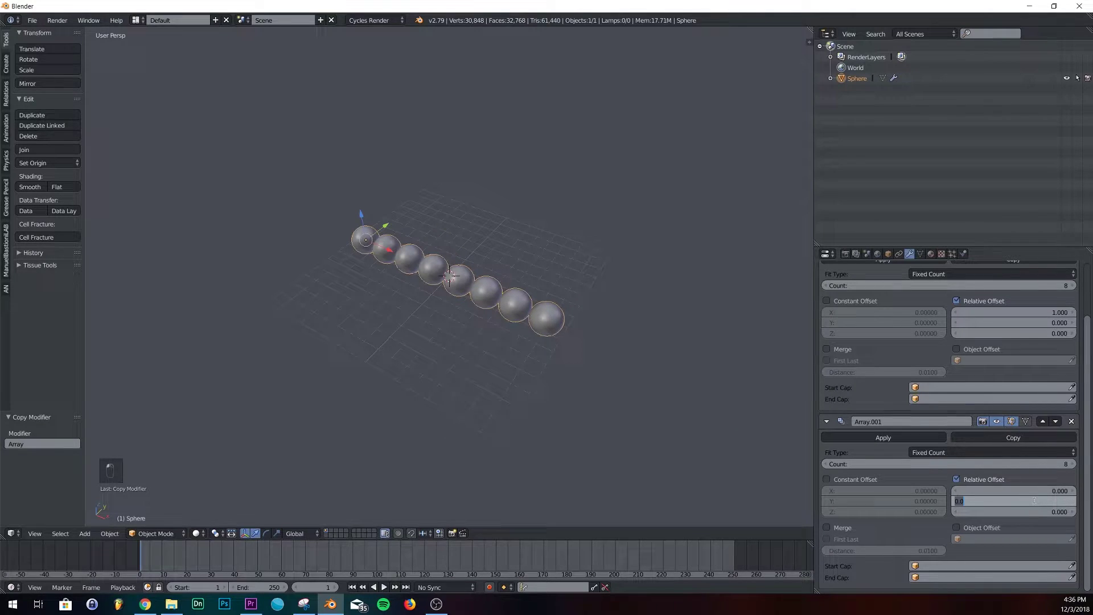
{"action": "left_click_drag", "start_coordinate": [624, 259], "coordinate": [531, 310]}
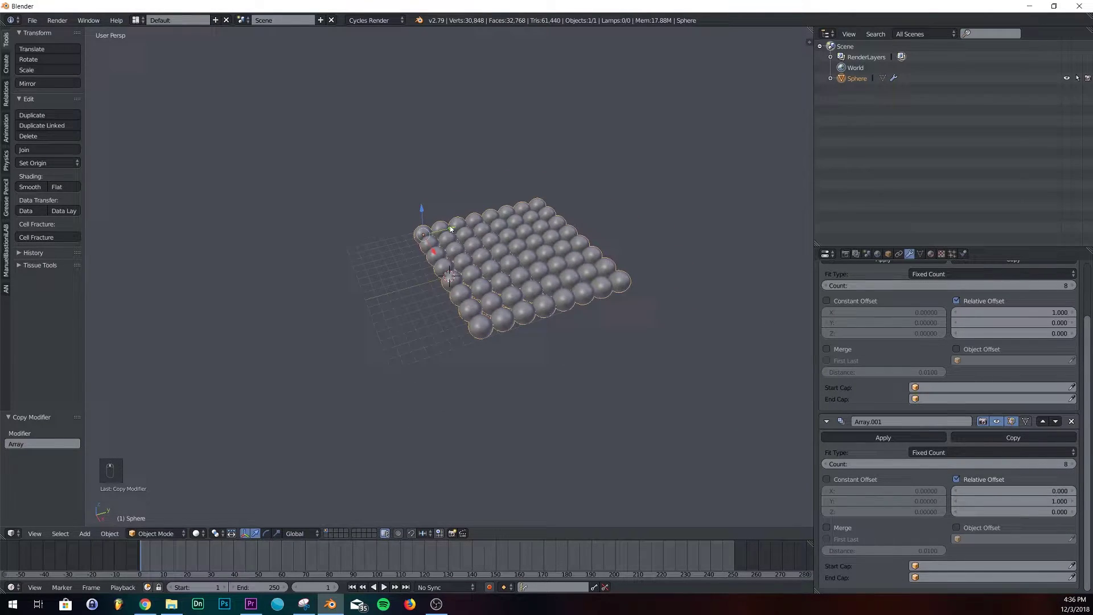
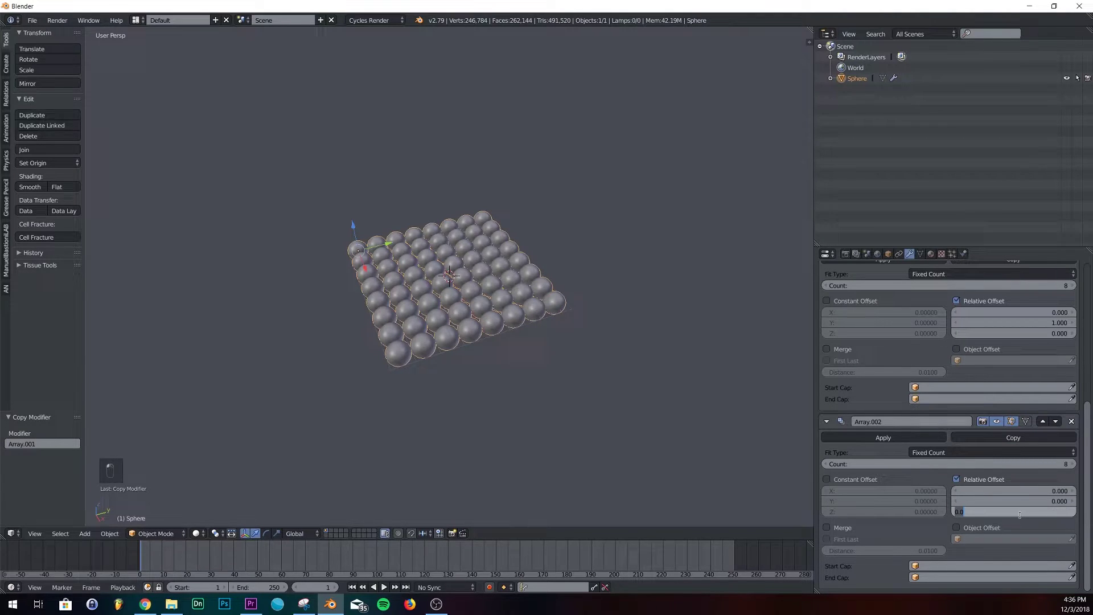
{"action": "left_click_drag", "start_coordinate": [486, 304], "coordinate": [487, 261]}
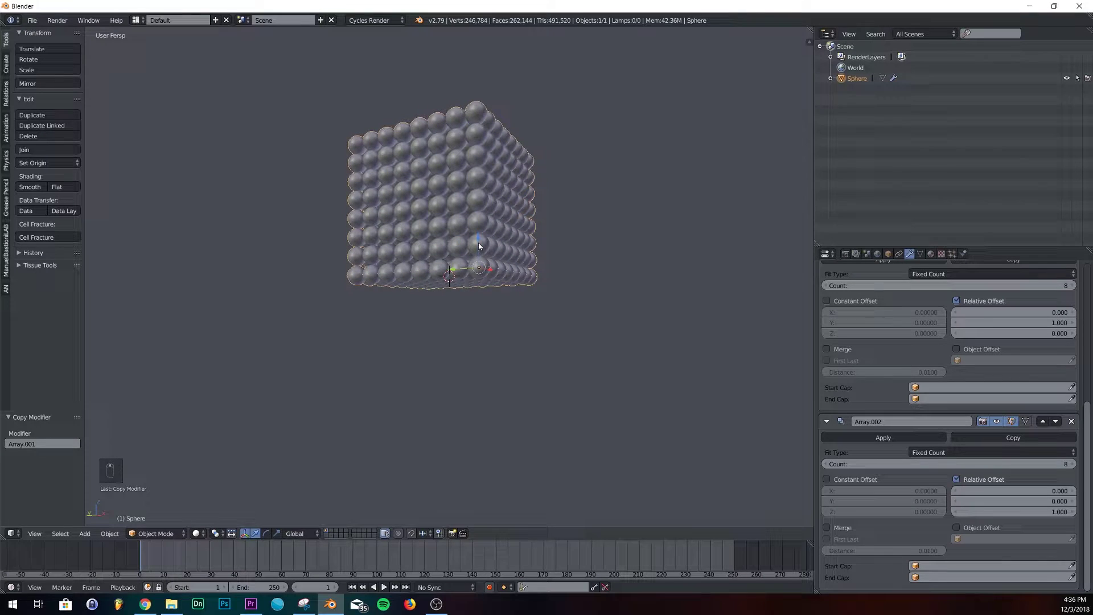
{"action": "left_click_drag", "start_coordinate": [611, 395], "coordinate": [525, 319]}
{"action": "left_click_drag", "start_coordinate": [513, 263], "coordinate": [502, 209]}
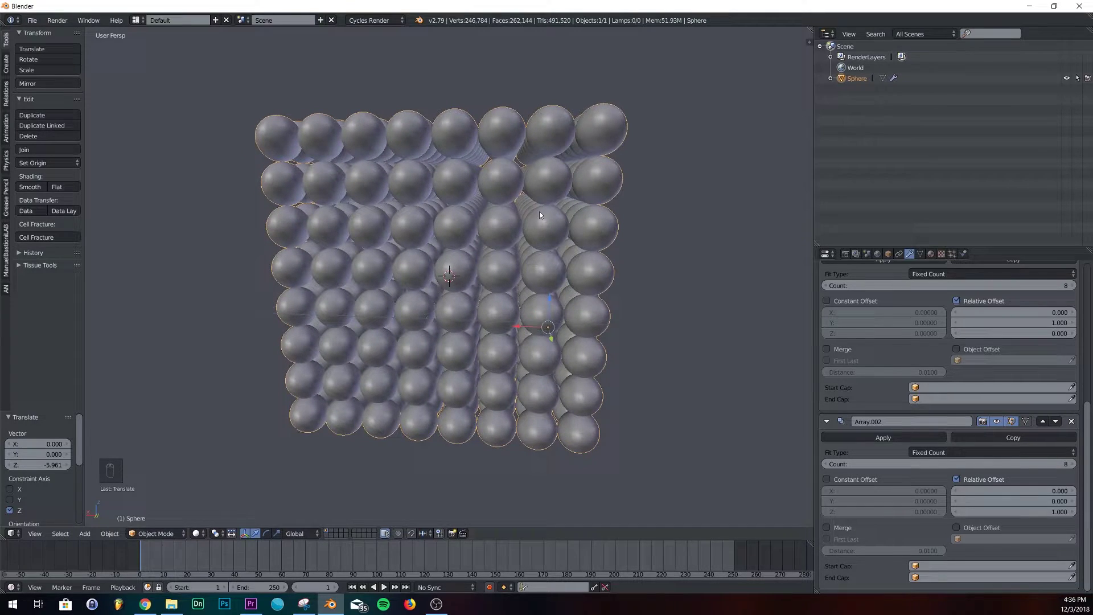
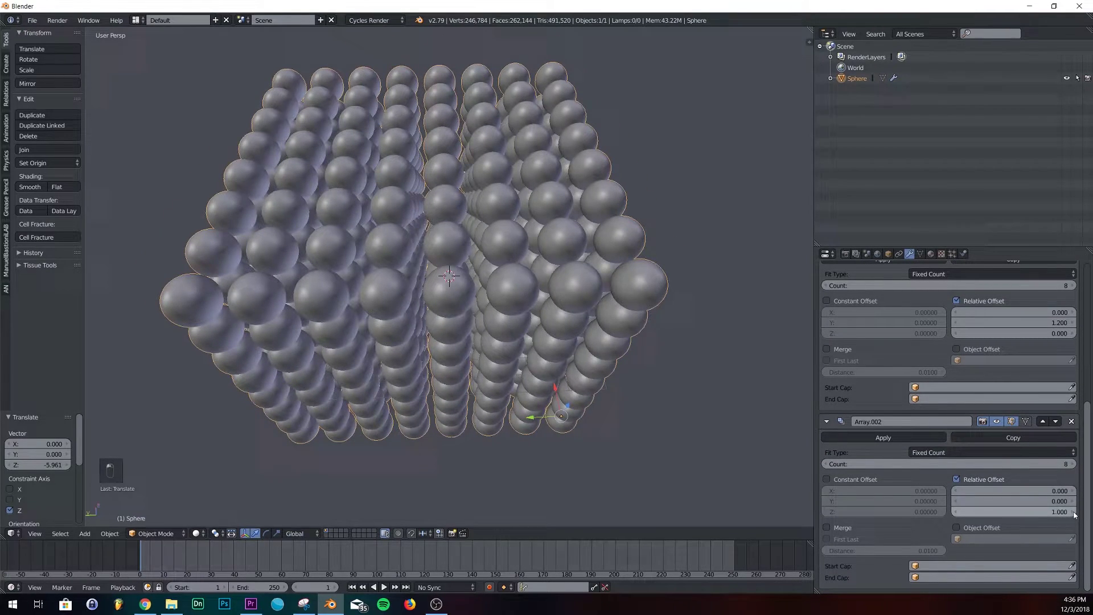
Step: Scale the sphere block down to 0.2
{"action": "left_click_drag", "start_coordinate": [586, 271], "coordinate": [589, 286]}
{"action": "left_click_drag", "start_coordinate": [541, 333], "coordinate": [437, 298]}
{"action": "middle_click", "coordinate": [479, 334]}
{"action": "middle_click", "coordinate": [519, 301]}
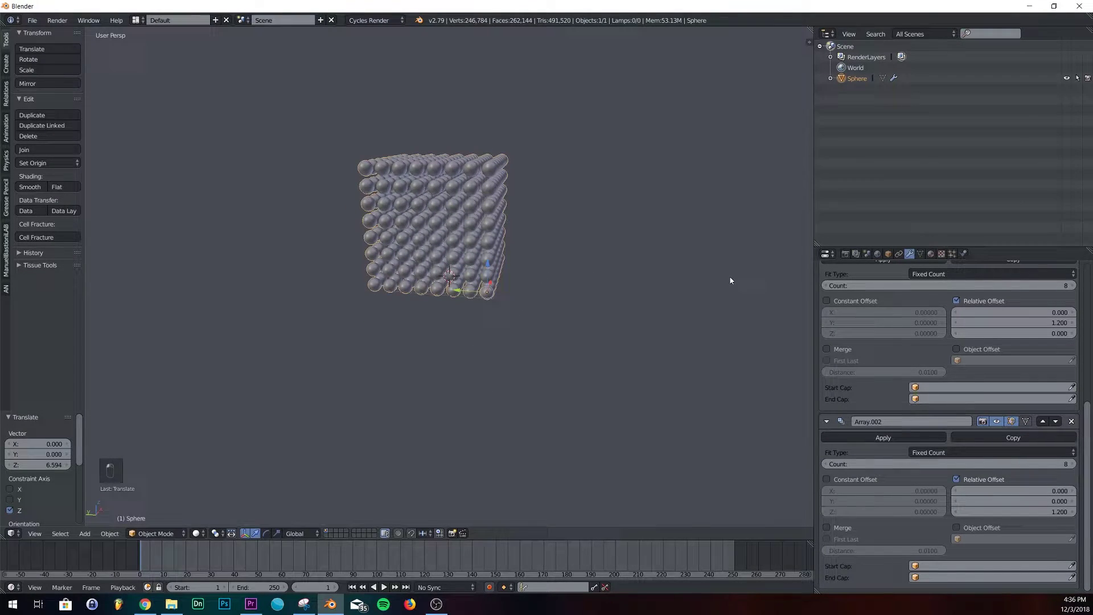
{"action": "key", "text": "s"}
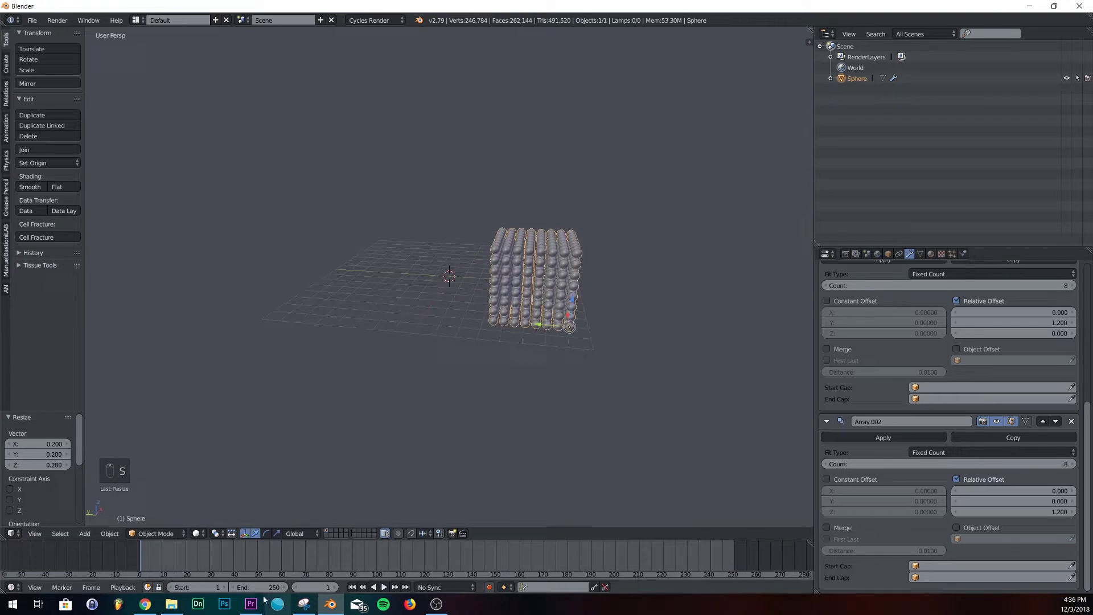
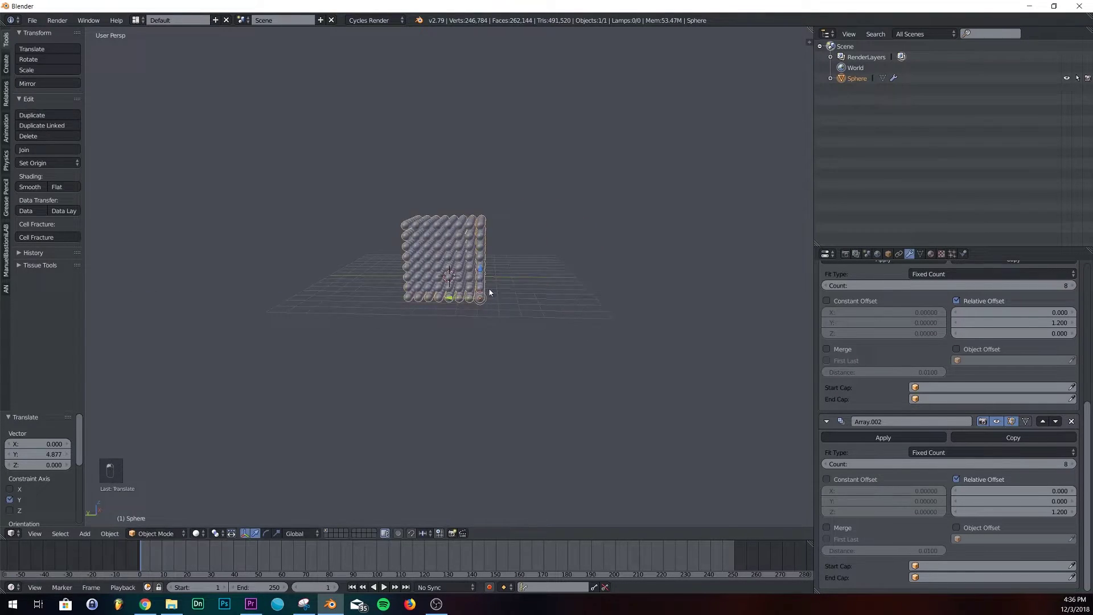
{"action": "left_click", "coordinate": [360, 274]}
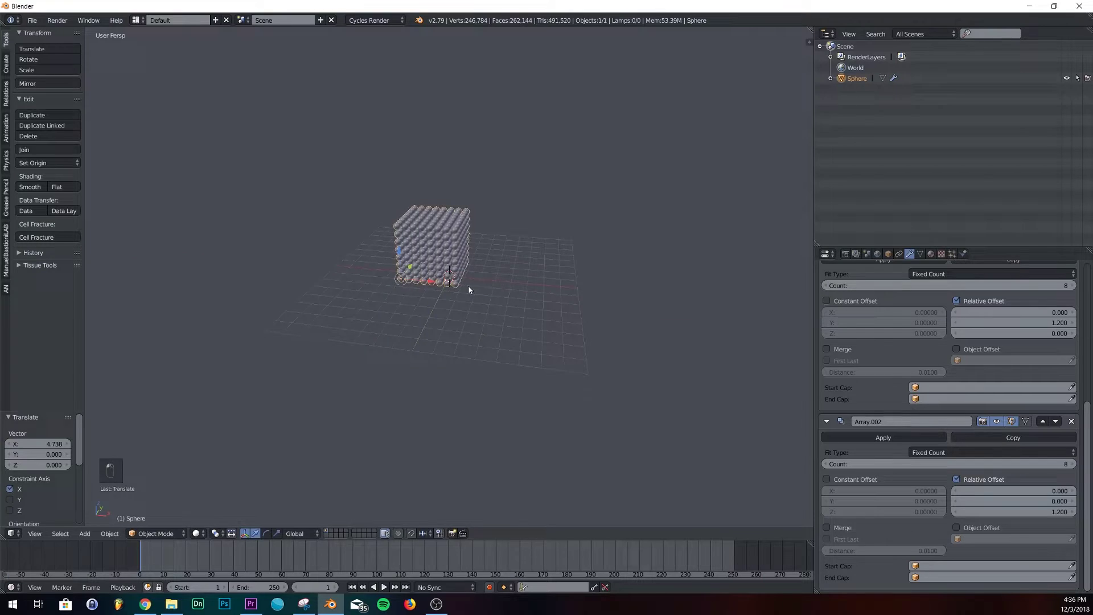
Step: Tilt the block on all three axes and lower it sideways toward the world origin
{"action": "key", "text": "r"}
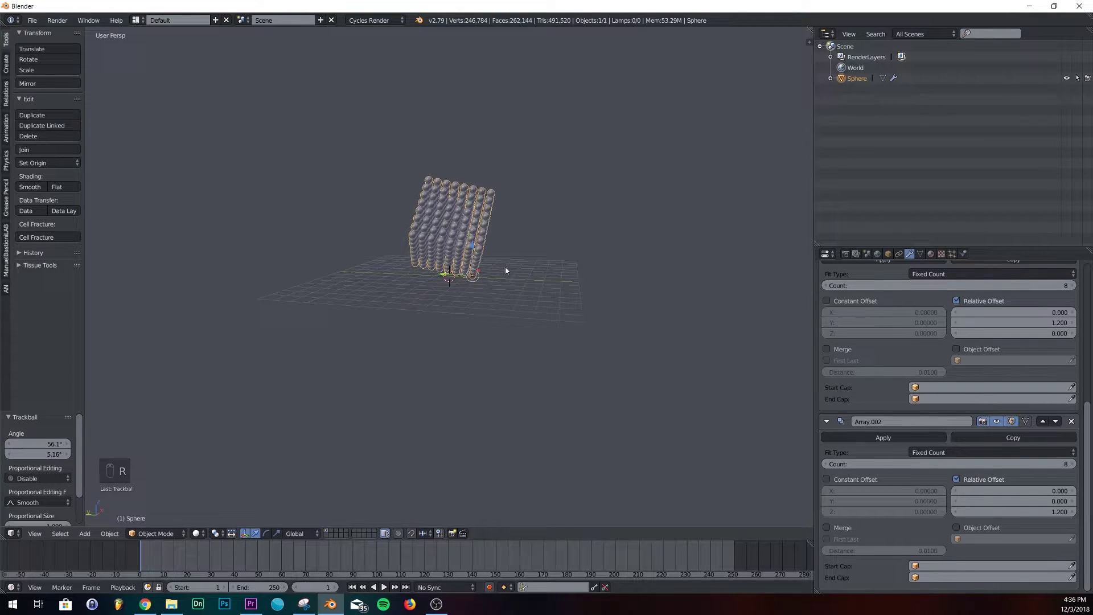
{"action": "key", "text": "r"}
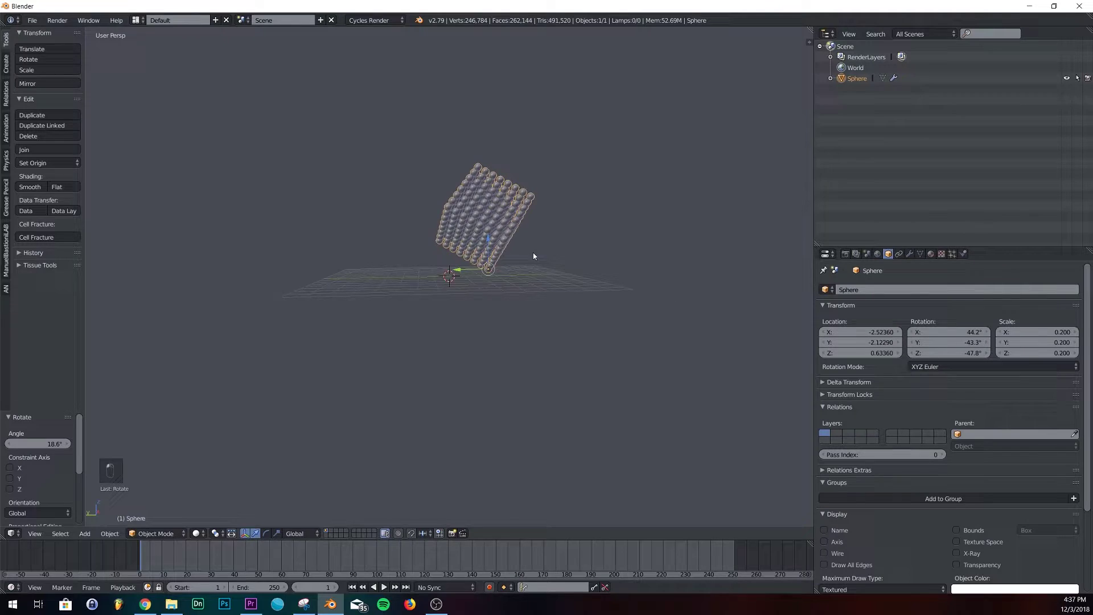
{"action": "left_click", "coordinate": [467, 283]}
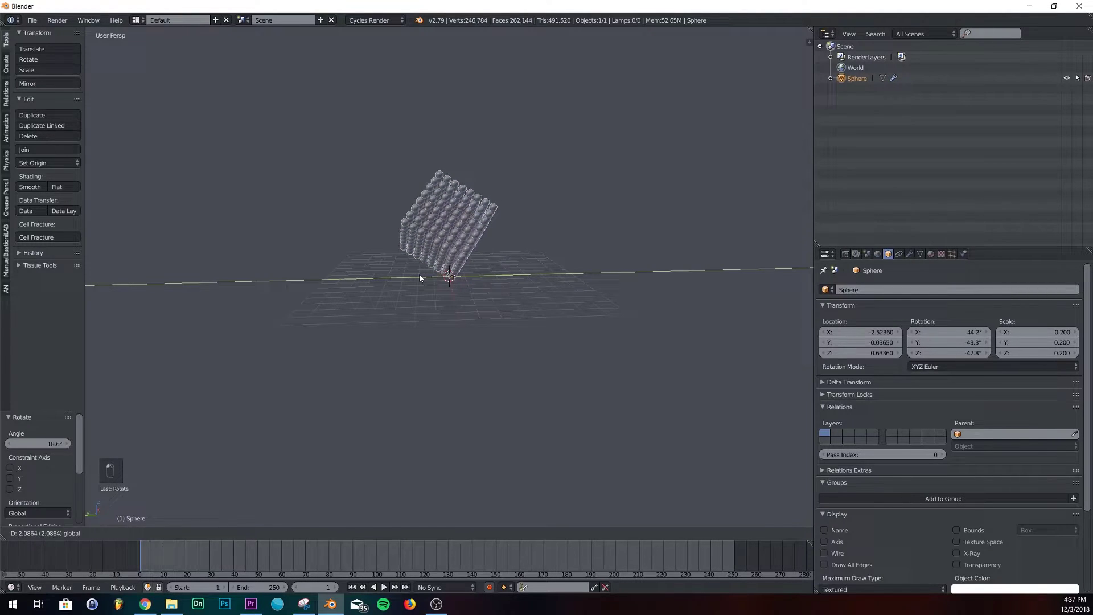
{"action": "left_click_drag", "start_coordinate": [498, 270], "coordinate": [463, 270]}
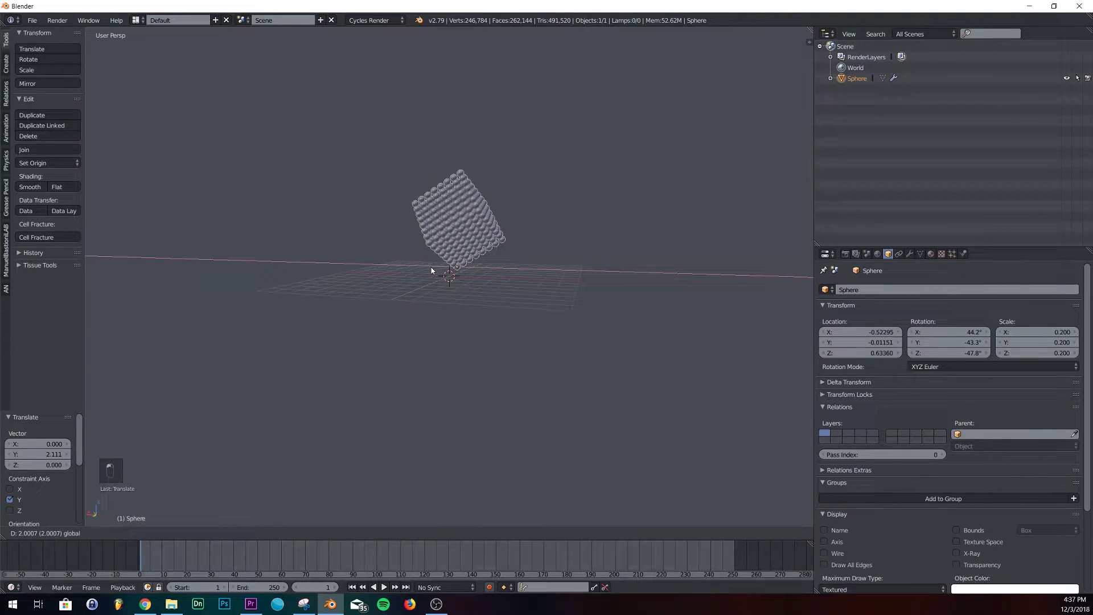
{"action": "left_click_drag", "start_coordinate": [537, 278], "coordinate": [515, 271]}
Step: Add a plane beneath the block and scale it 8× into a large floor
{"action": "key", "text": "shift+a"}
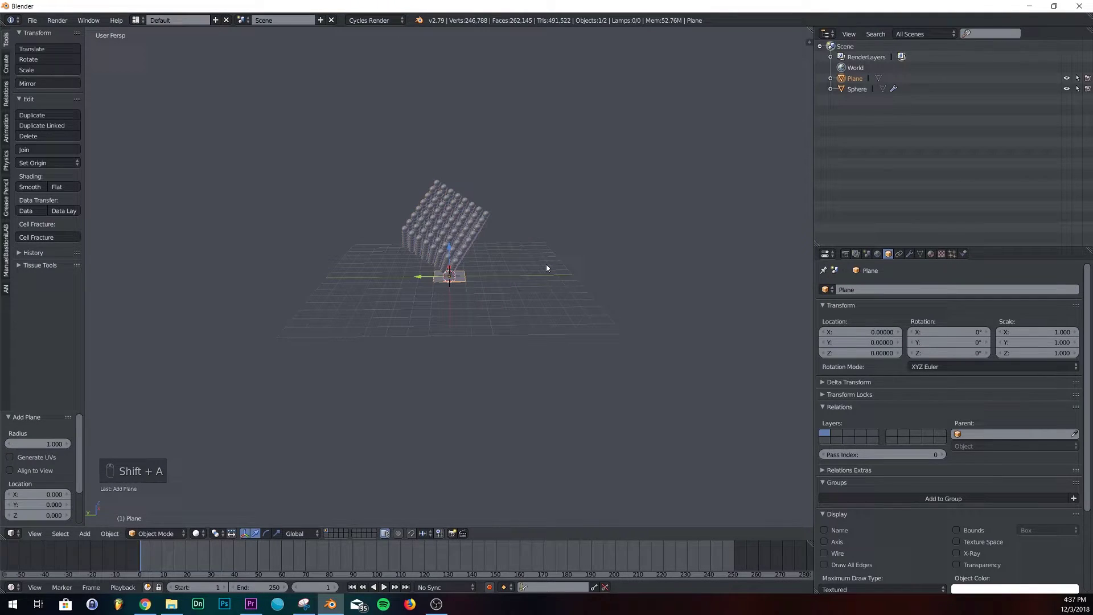
{"action": "key", "text": "s"}
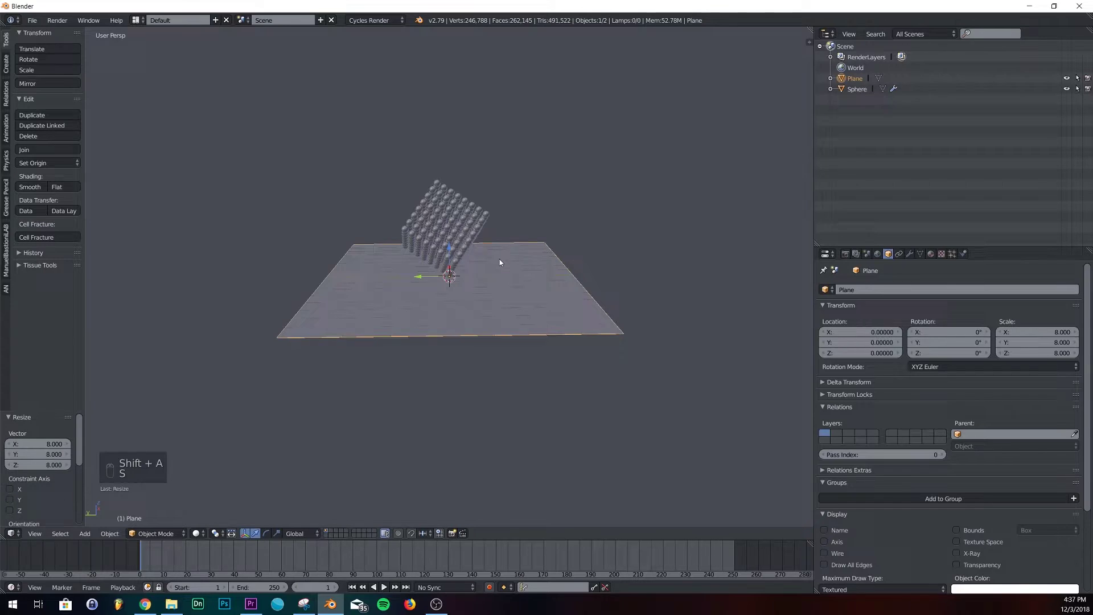
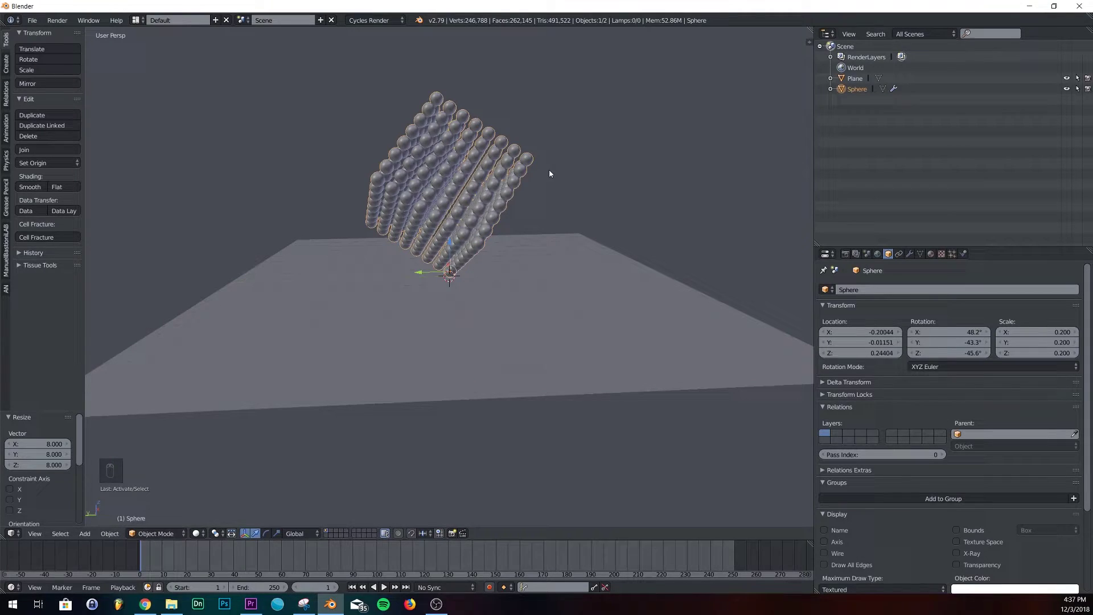
Step: Add a cube, rotate it to match the block's tilt, and scale it to about 2.1
{"action": "key", "text": "shift+a"}
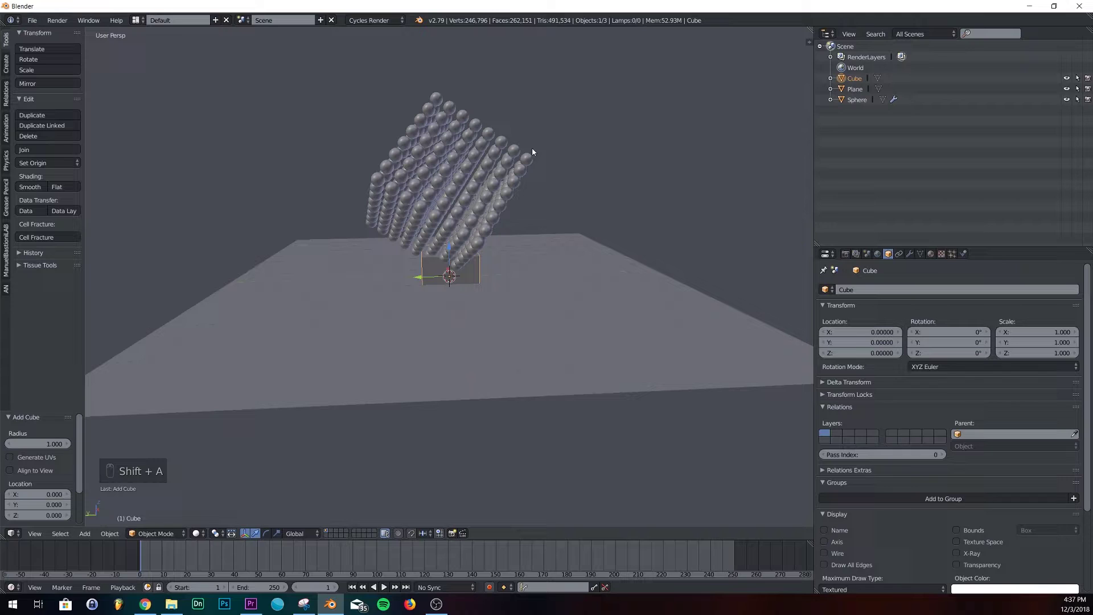
{"action": "left_click_drag", "start_coordinate": [451, 148], "coordinate": [493, 192]}
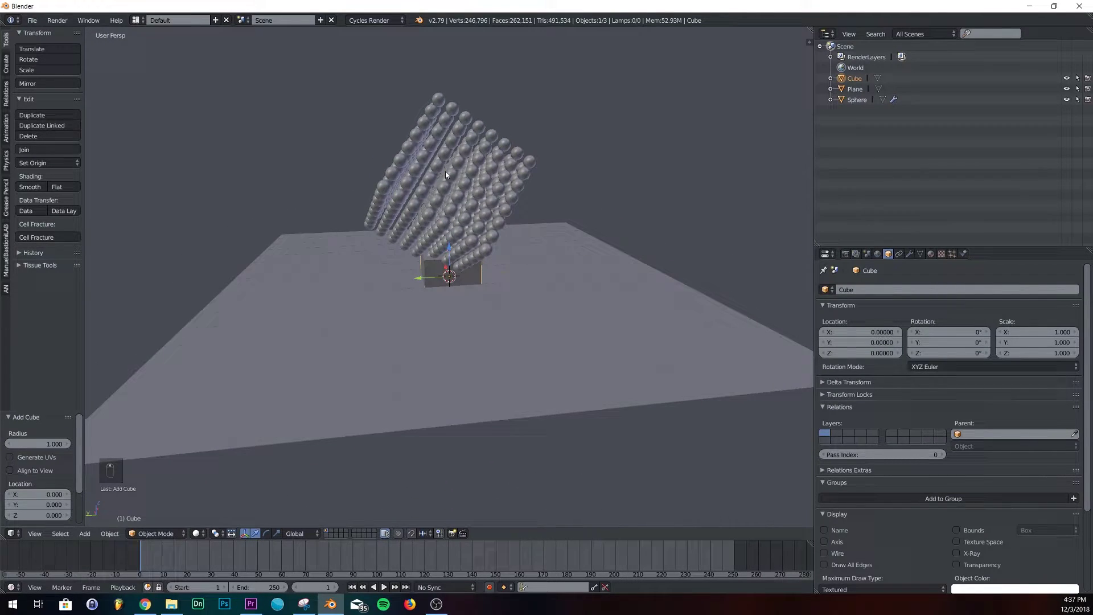
{"action": "key", "text": "s"}
{"action": "key", "text": "z"}
{"action": "key", "text": "r"}
{"action": "key", "text": "r"}
{"action": "key", "text": "z"}
{"action": "key", "text": "s"}
{"action": "left_click_drag", "start_coordinate": [401, 193], "coordinate": [477, 206]}
{"action": "left_click", "coordinate": [608, 205]}
Step: Move and fine-tune the cube's size so it snugly encloses the sphere block above the floor
{"action": "middle_click", "coordinate": [437, 238]}
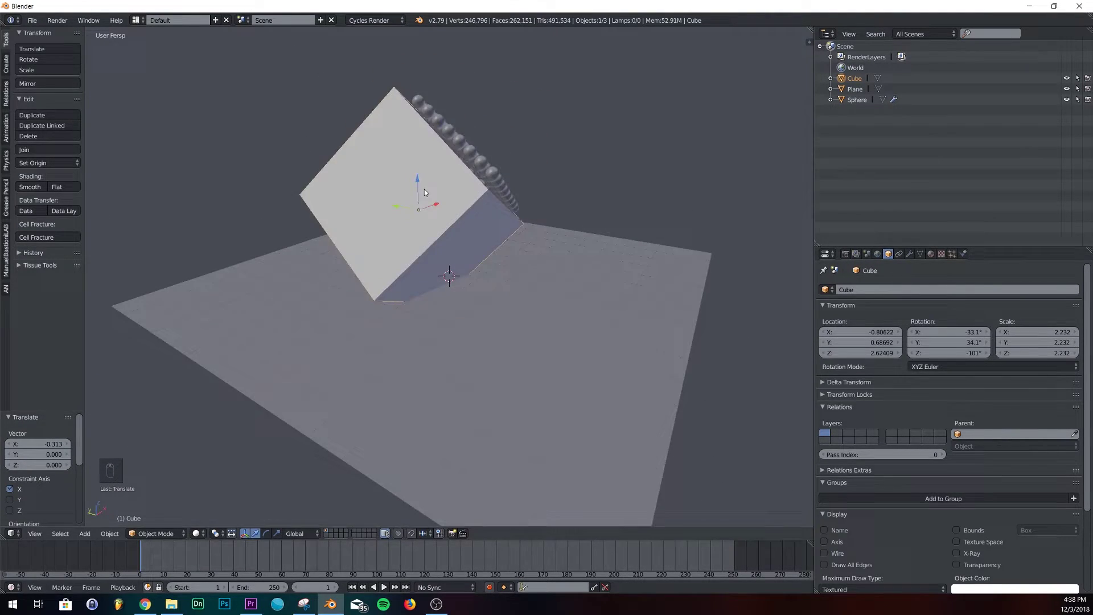
{"action": "key", "text": "s"}
{"action": "key", "text": "s"}
{"action": "left_click", "coordinate": [479, 204]}
{"action": "key", "text": "z"}
{"action": "key", "text": "z"}
{"action": "left_click_drag", "start_coordinate": [480, 213], "coordinate": [436, 178]}
{"action": "key", "text": "z"}
{"action": "key", "text": "s"}
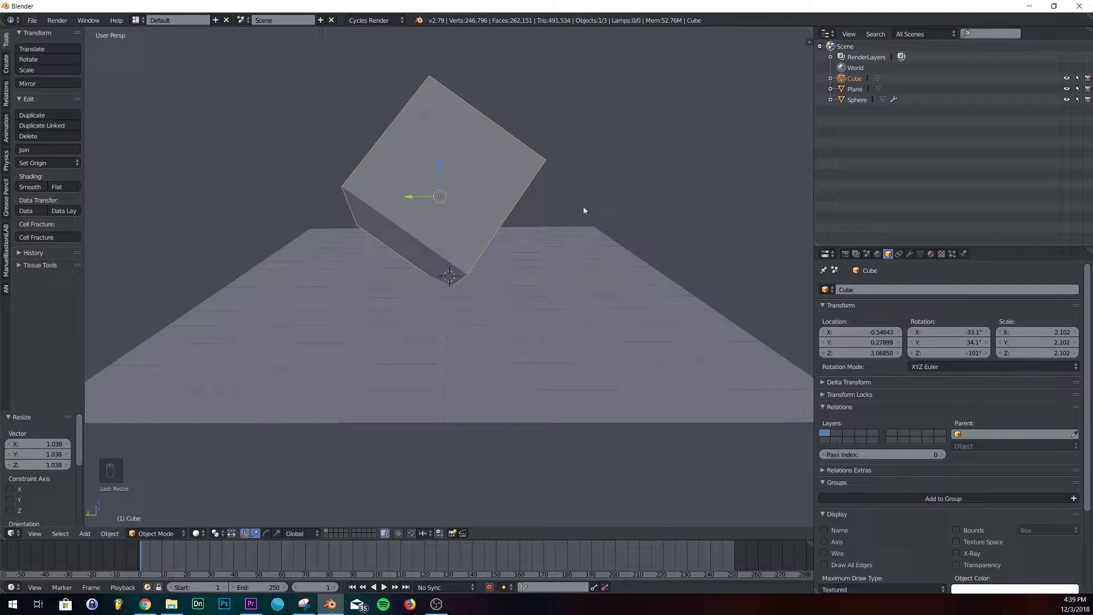
{"action": "left_click_drag", "start_coordinate": [445, 287], "coordinate": [435, 185]}
{"action": "left_click_drag", "start_coordinate": [425, 170], "coordinate": [394, 184]}
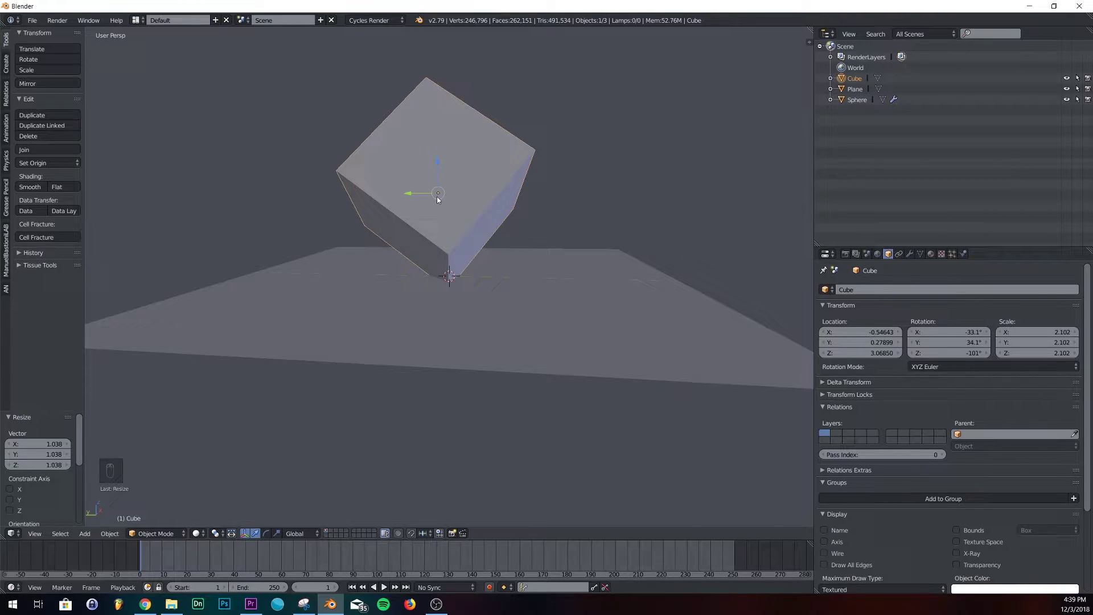
Step: Subdivide all of the cube's faces repeatedly into a dense mesh
{"action": "right_click", "coordinate": [471, 187]}
{"action": "key", "text": "Tab"}
{"action": "key", "text": "Tab"}
{"action": "key", "text": "Tab"}
{"action": "key", "text": "w"}
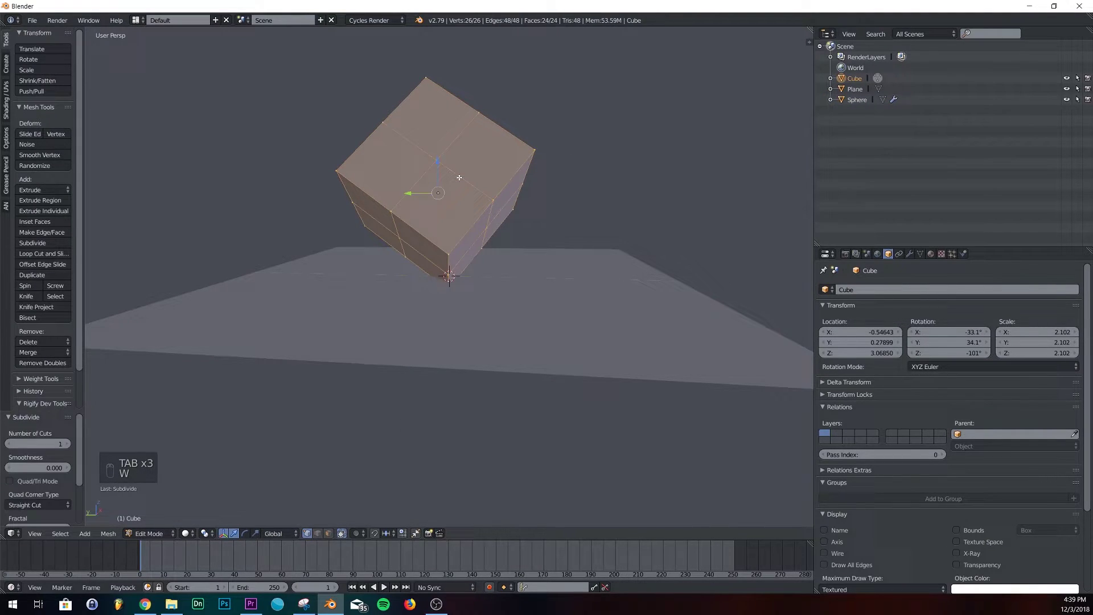
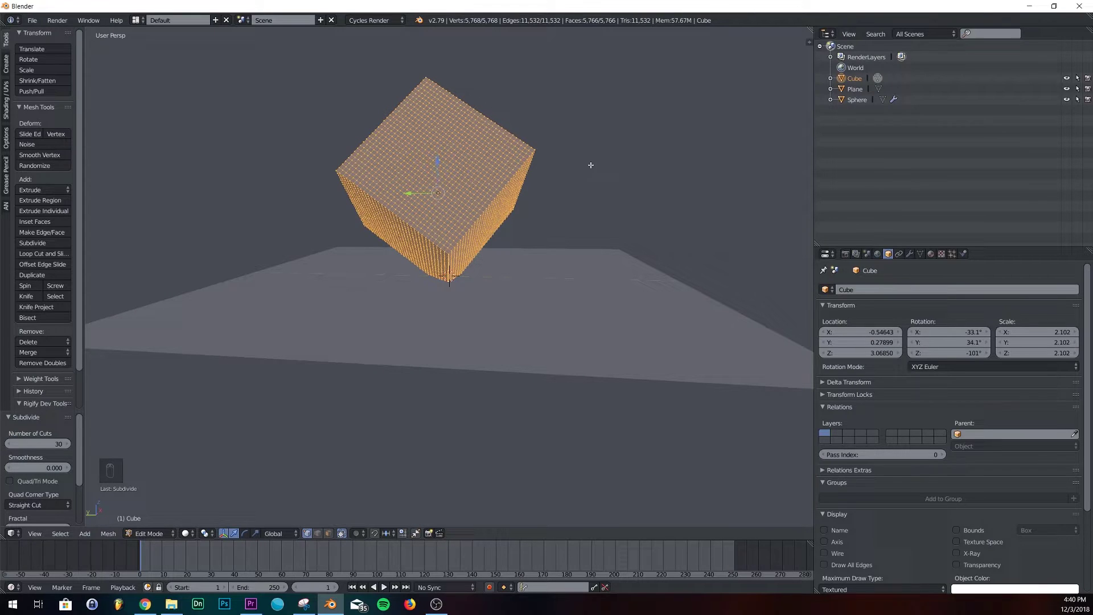
{"action": "key", "text": "Tab"}
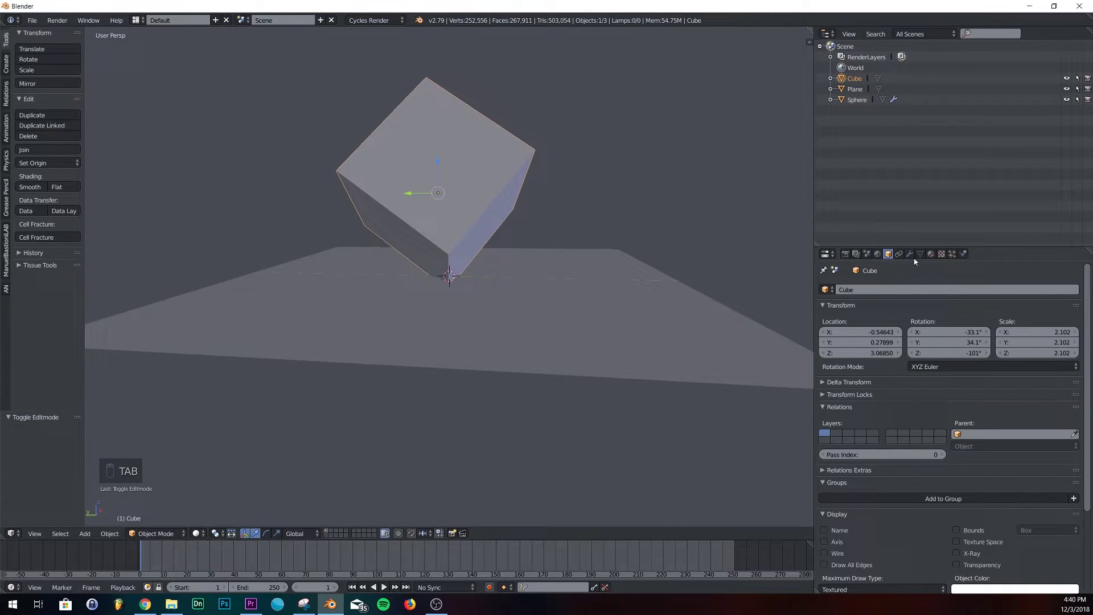
Step: Assign all the cube's vertices to a new vertex group named Group
{"action": "middle_click", "coordinate": [909, 255]}
{"action": "key", "text": "Tab"}
{"action": "key", "text": "Tab"}
{"action": "key", "text": "Tab"}
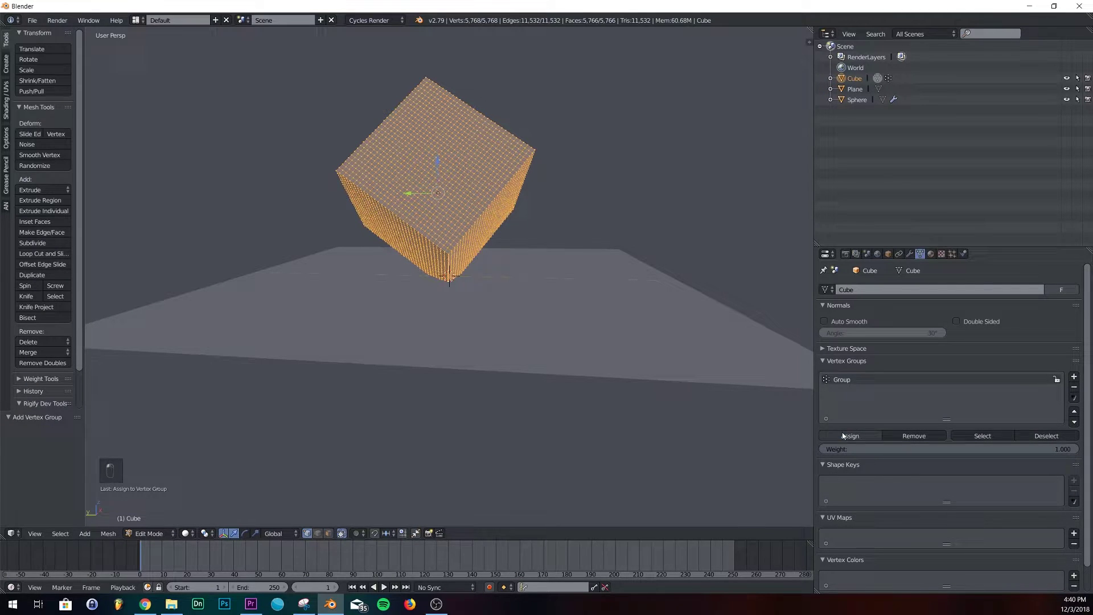
{"action": "key", "text": "Tab"}
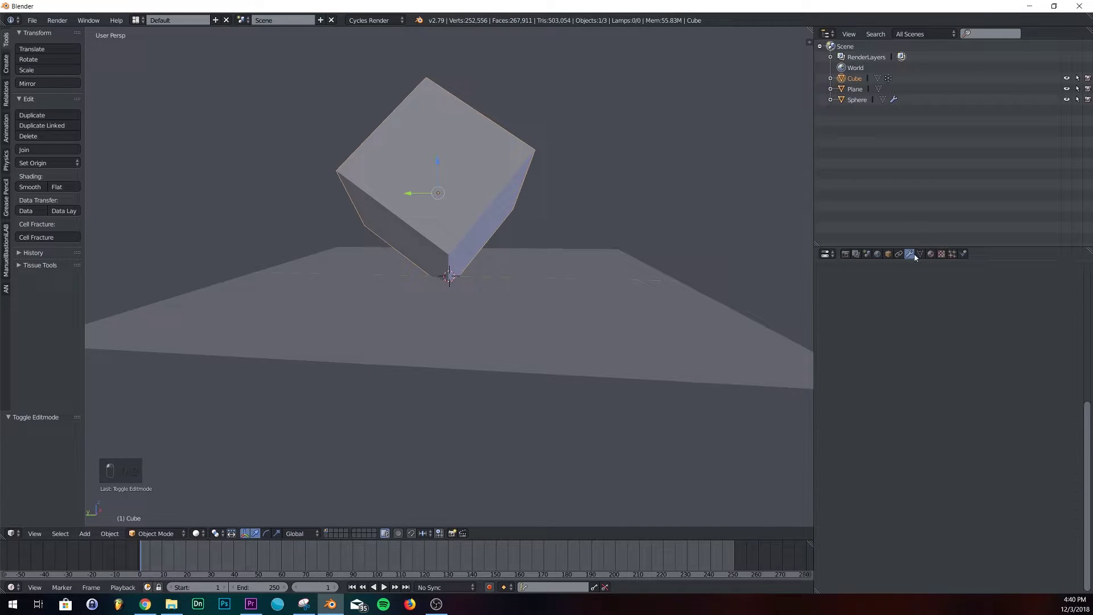
Step: Mask the VertexWeightEdit modifier with a Clouds texture and raise its colour contrast for sharp patches
{"action": "left_click_drag", "start_coordinate": [889, 283], "coordinate": [811, 379]}
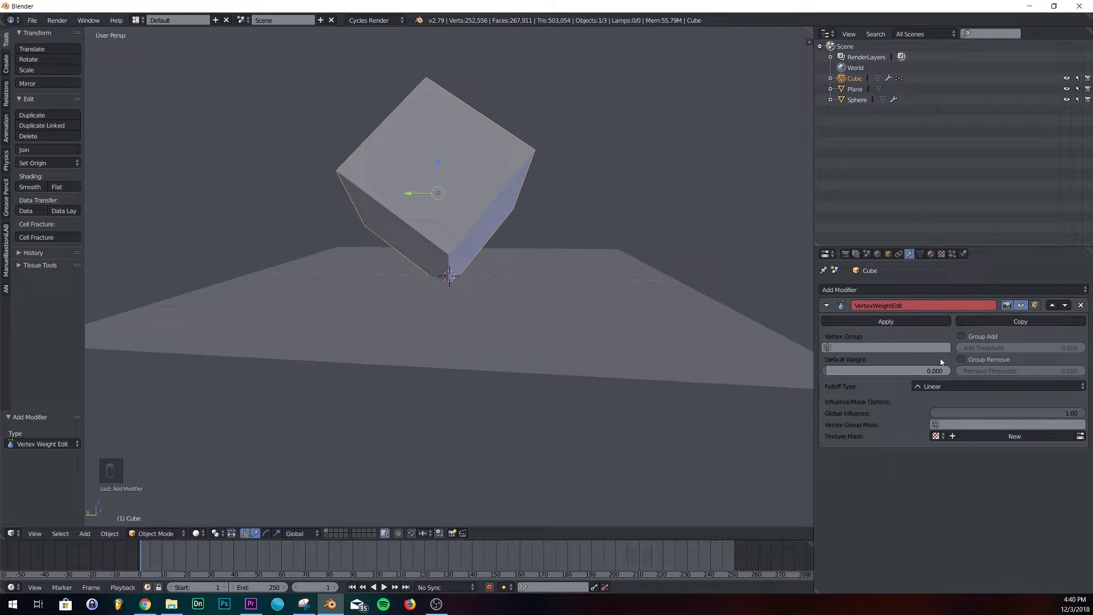
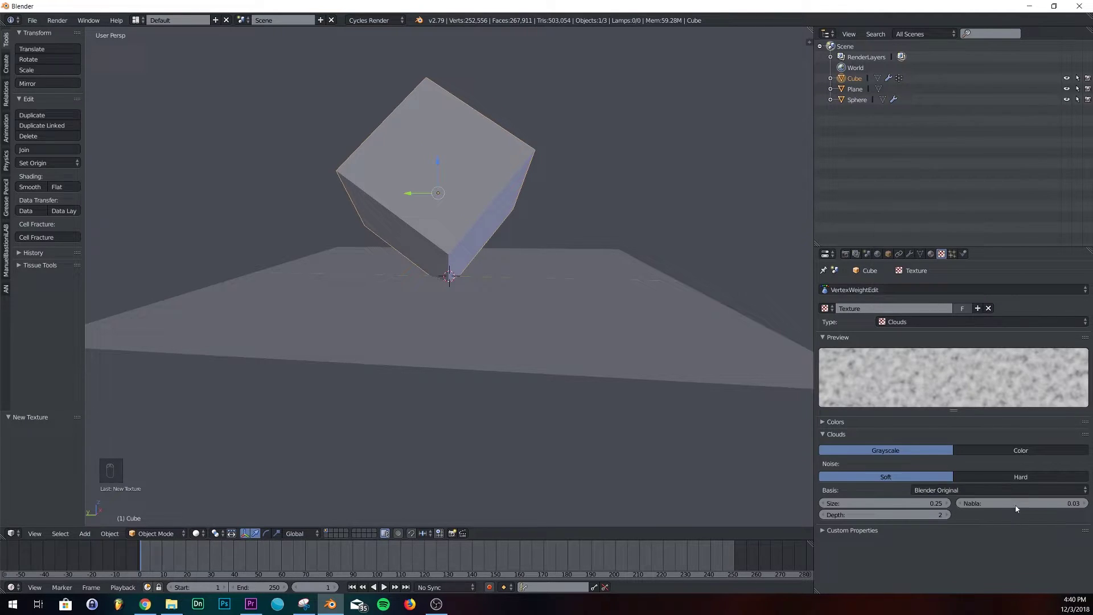
{"action": "left_click", "coordinate": [918, 428]}
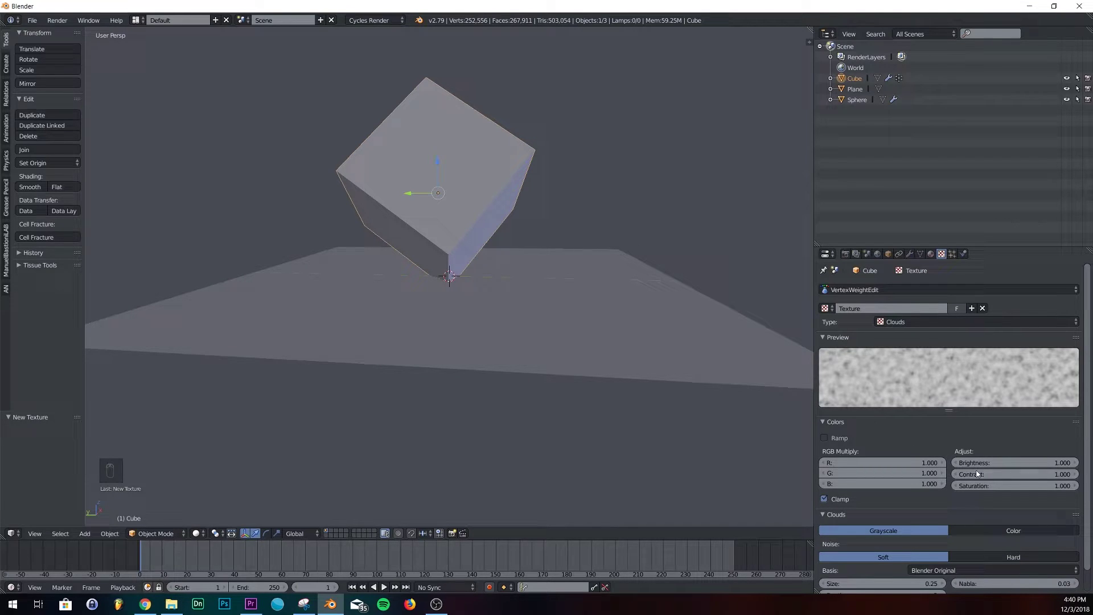
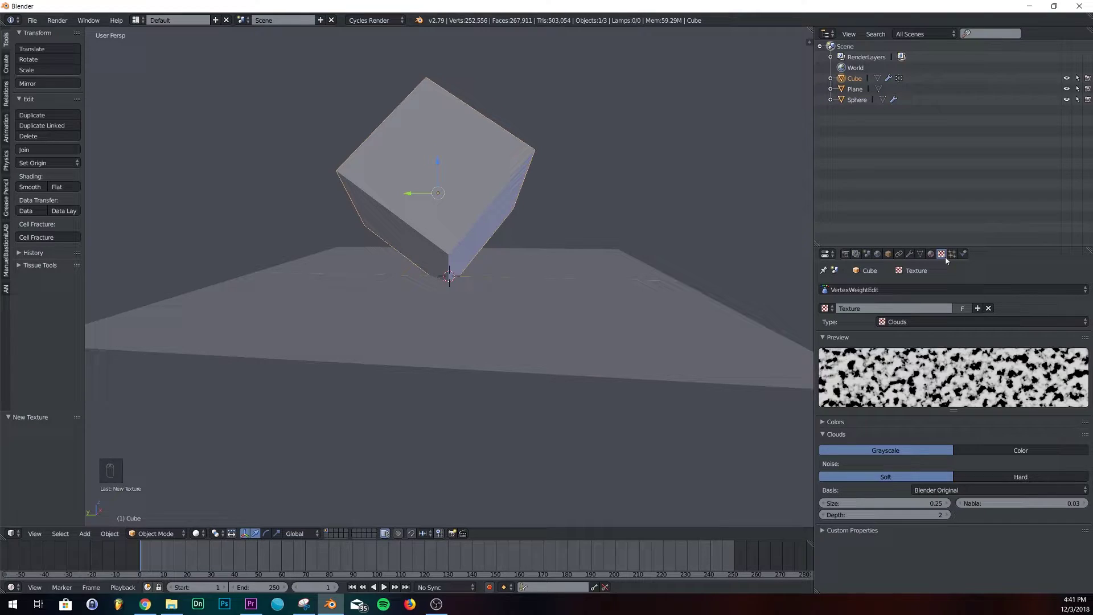
Step: Add a Mask modifier on Group to cut cloud-shaped holes, plus a Subdivision Surface placed first
{"action": "left_click_drag", "start_coordinate": [905, 303], "coordinate": [887, 385]}
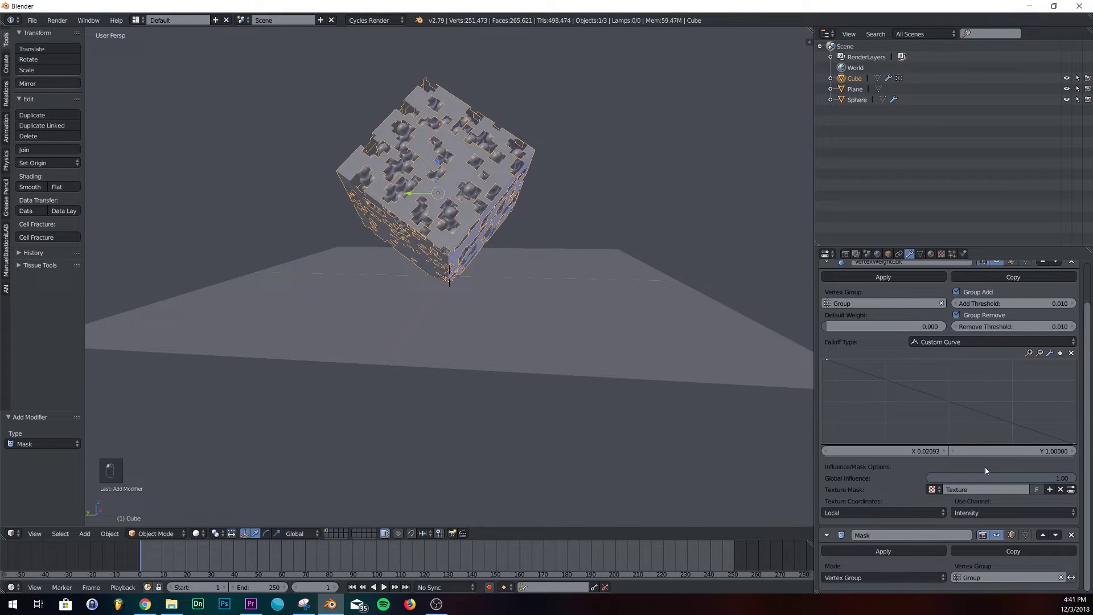
{"action": "left_click_drag", "start_coordinate": [574, 247], "coordinate": [637, 271]}
{"action": "left_click_drag", "start_coordinate": [568, 261], "coordinate": [497, 244]}
{"action": "middle_click", "coordinate": [567, 250]}
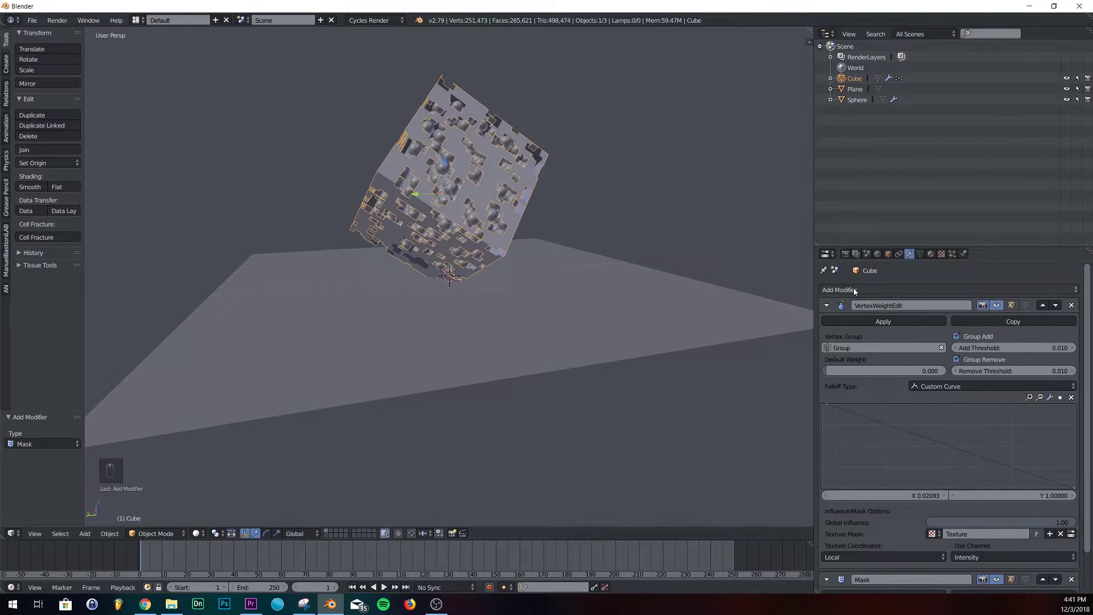
{"action": "left_click_drag", "start_coordinate": [821, 309], "coordinate": [1041, 362]}
{"action": "left_click_drag", "start_coordinate": [1054, 346], "coordinate": [469, 228]}
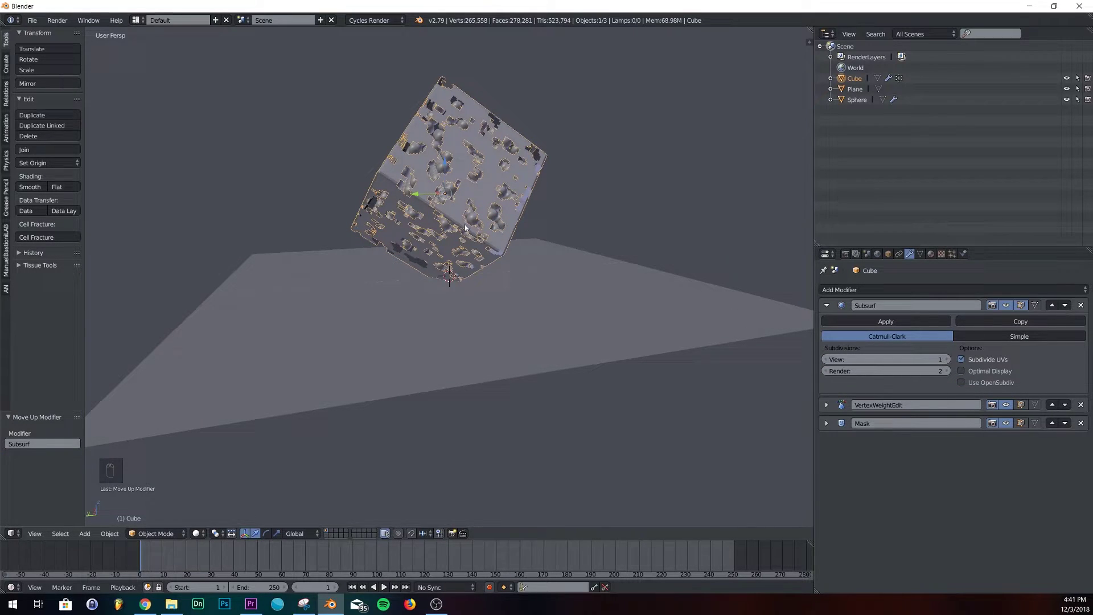
Step: Enlarge the Clouds size, then switch the texture to Distorted Noise at size 2.00 for one large cutaway
{"action": "left_click_drag", "start_coordinate": [826, 306], "coordinate": [945, 505]}
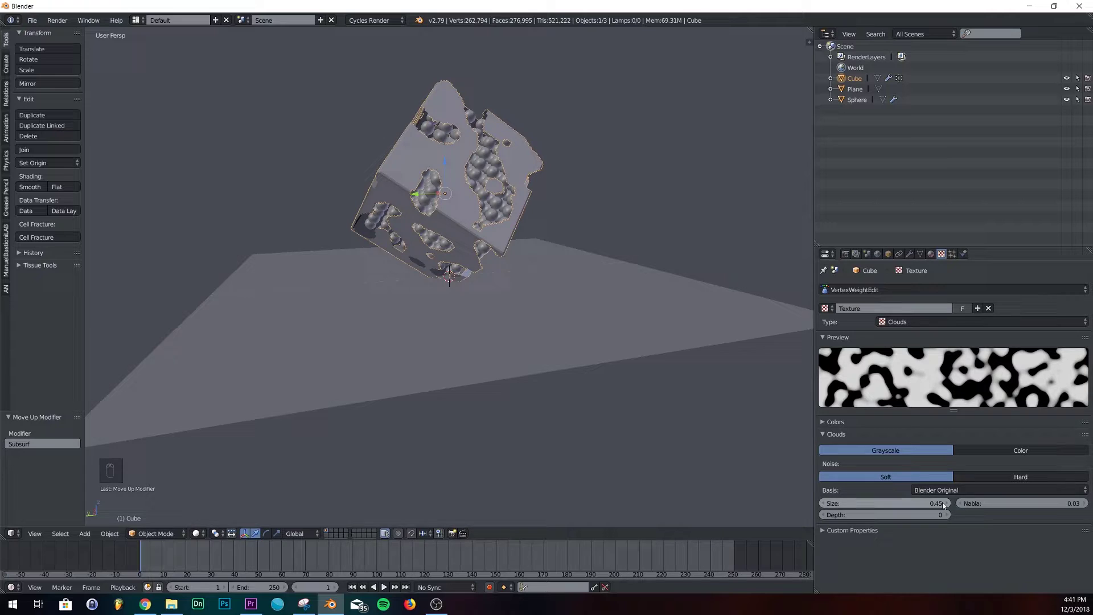
{"action": "left_click_drag", "start_coordinate": [947, 506], "coordinate": [537, 236]}
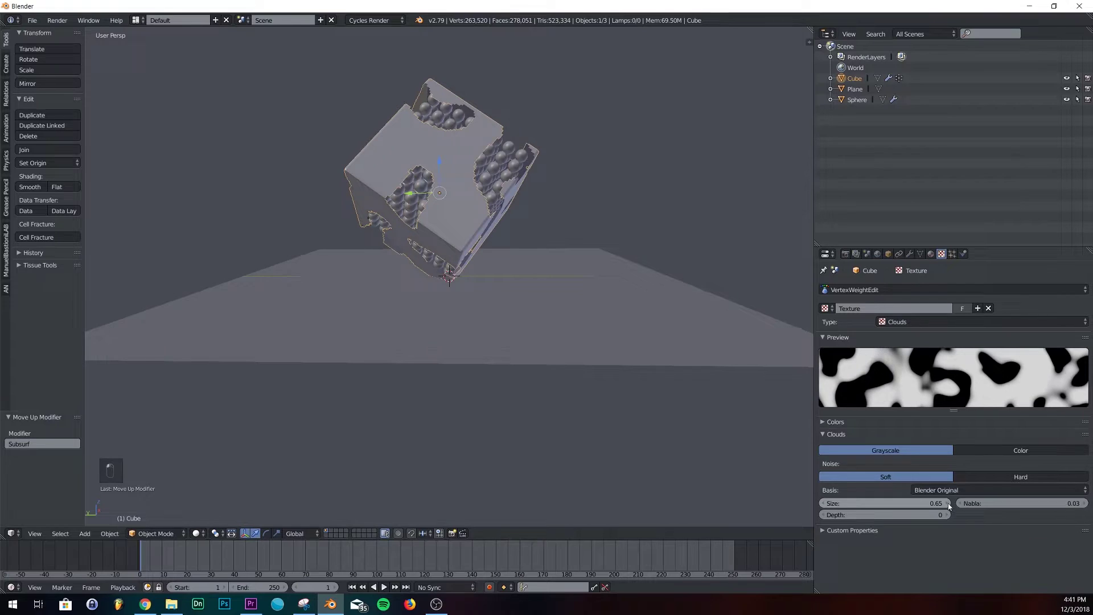
{"action": "left_click_drag", "start_coordinate": [488, 261], "coordinate": [965, 440]}
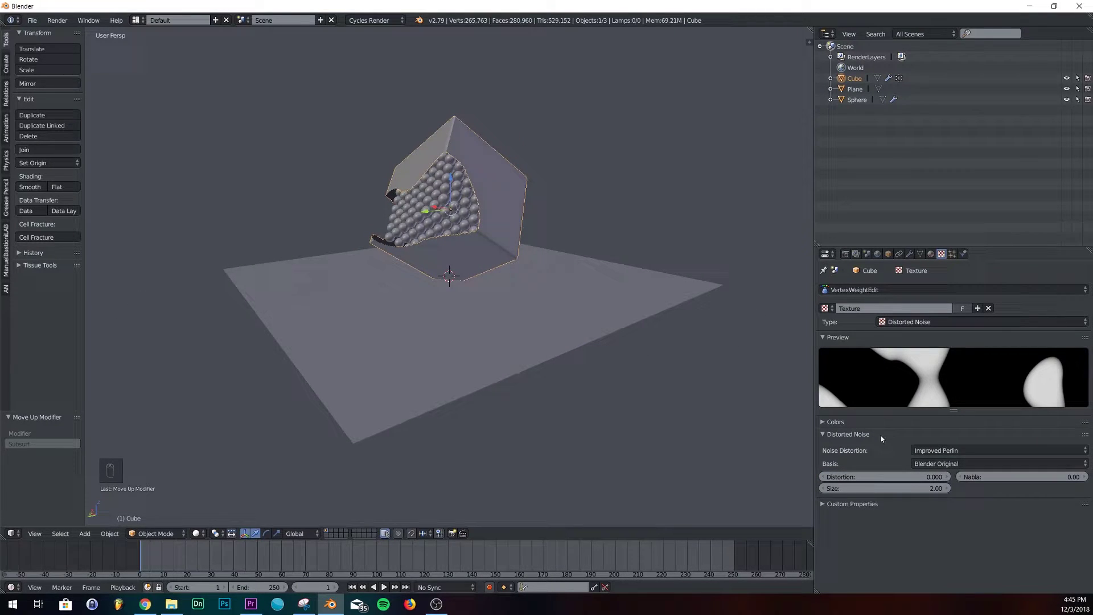
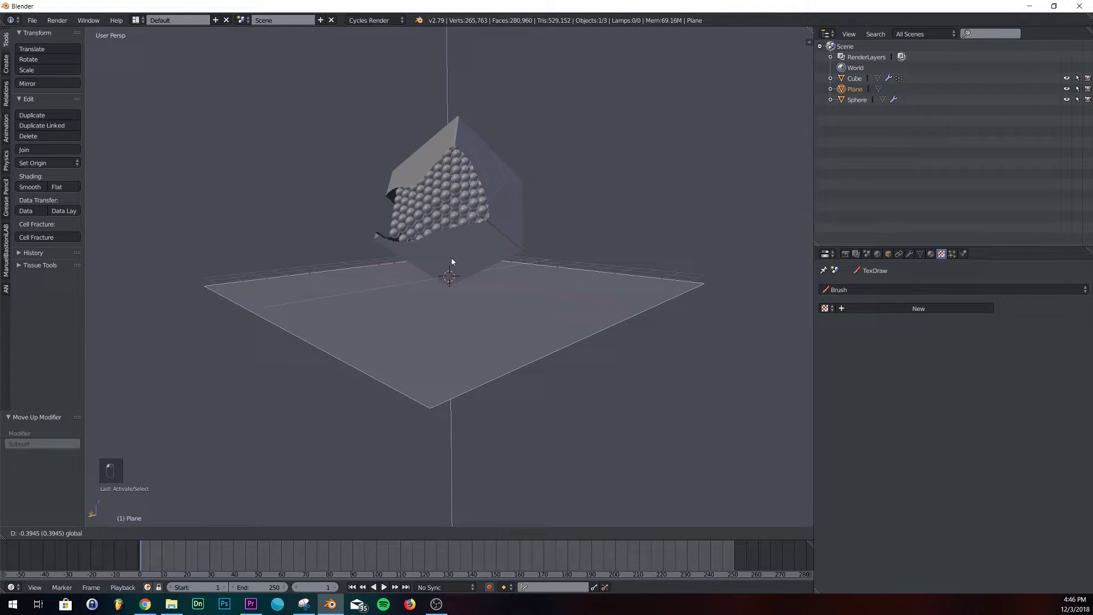
Step: Add a camera, set the render resolution to 2000 × 2000, and look through it with a 100 mm lens
{"action": "left_click", "coordinate": [572, 273]}
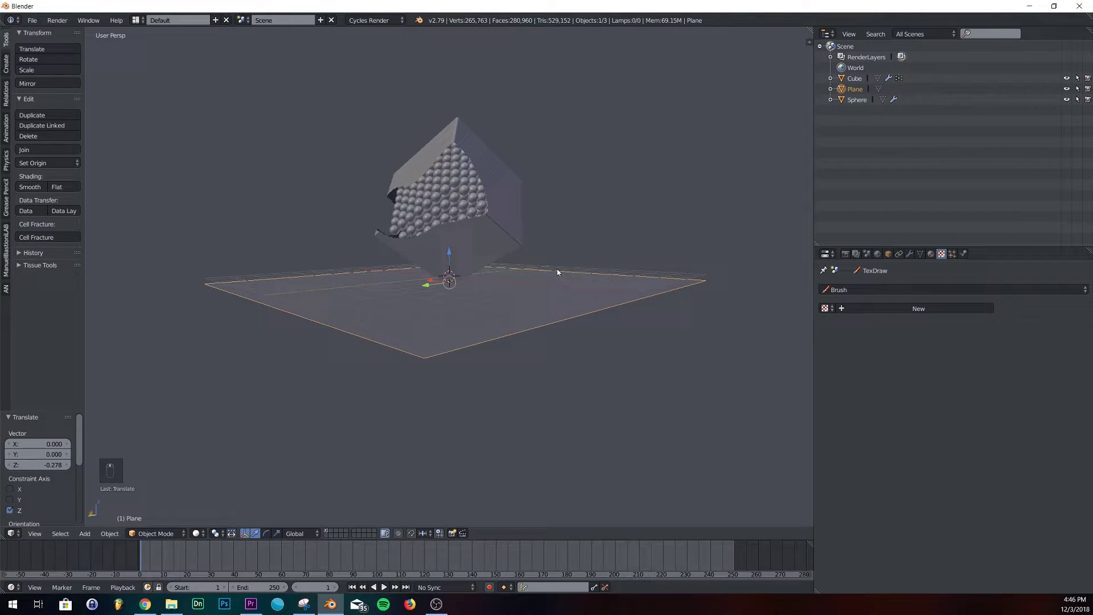
{"action": "key", "text": "shift+a"}
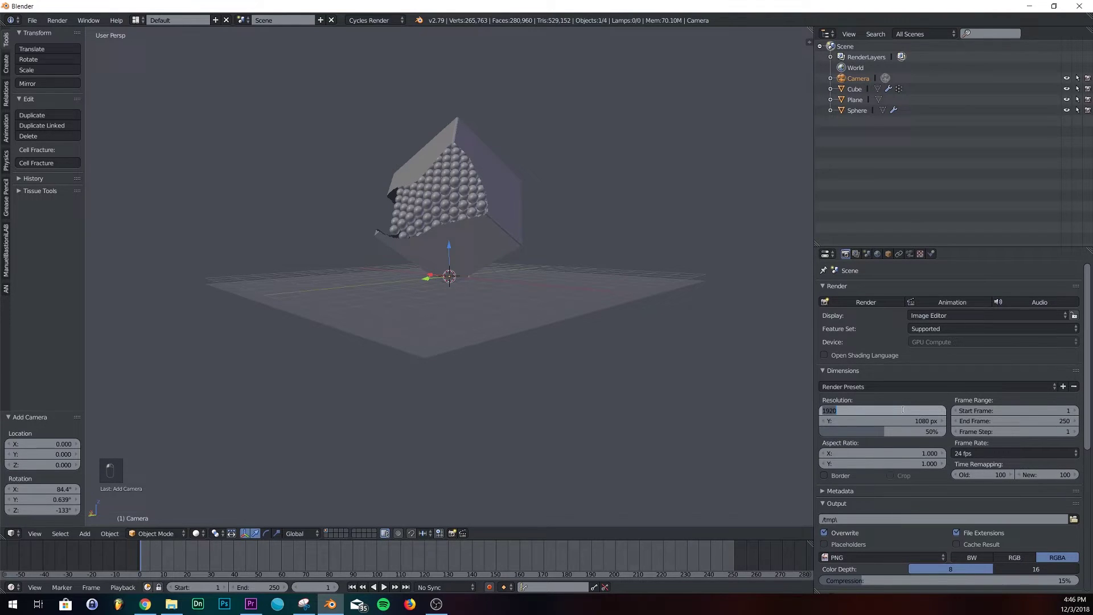
{"action": "key", "text": "KP_0"}
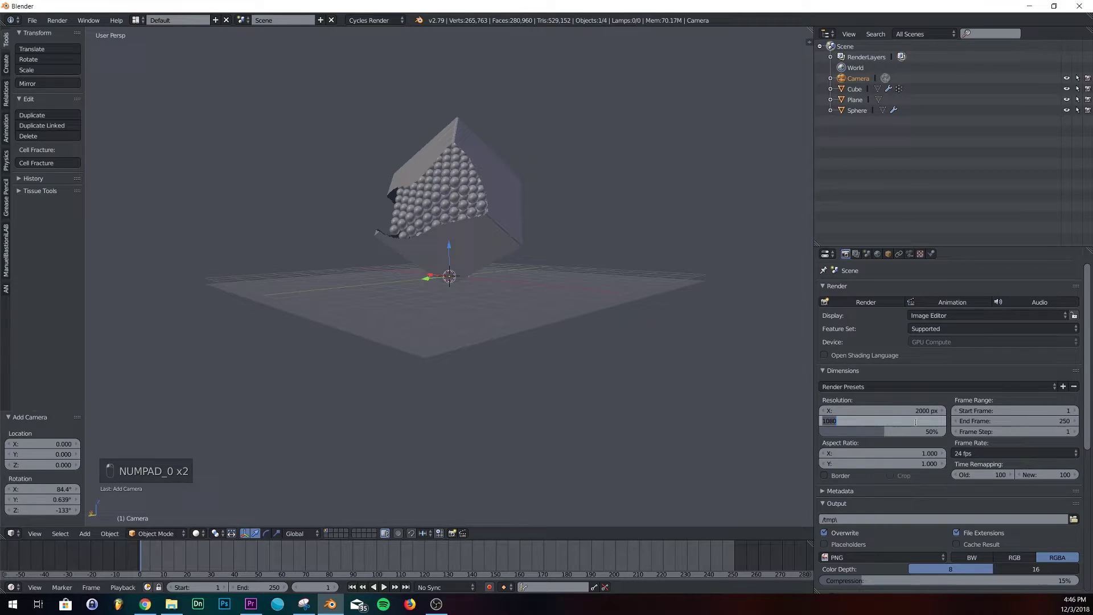
{"action": "key", "text": "KP_0"}
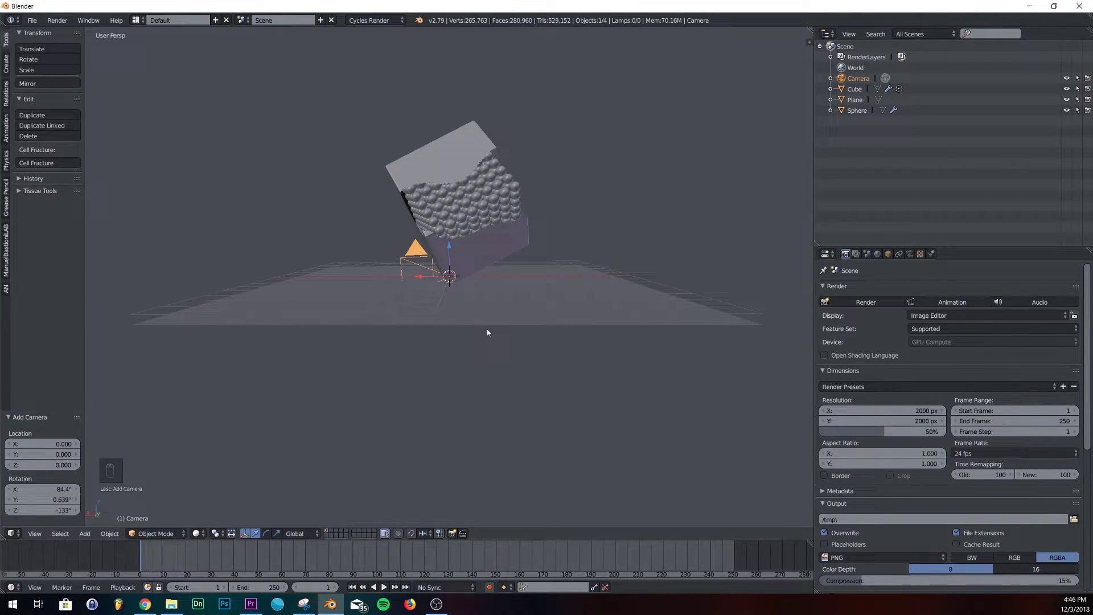
{"action": "key", "text": "ctrl+alt+KP_0"}
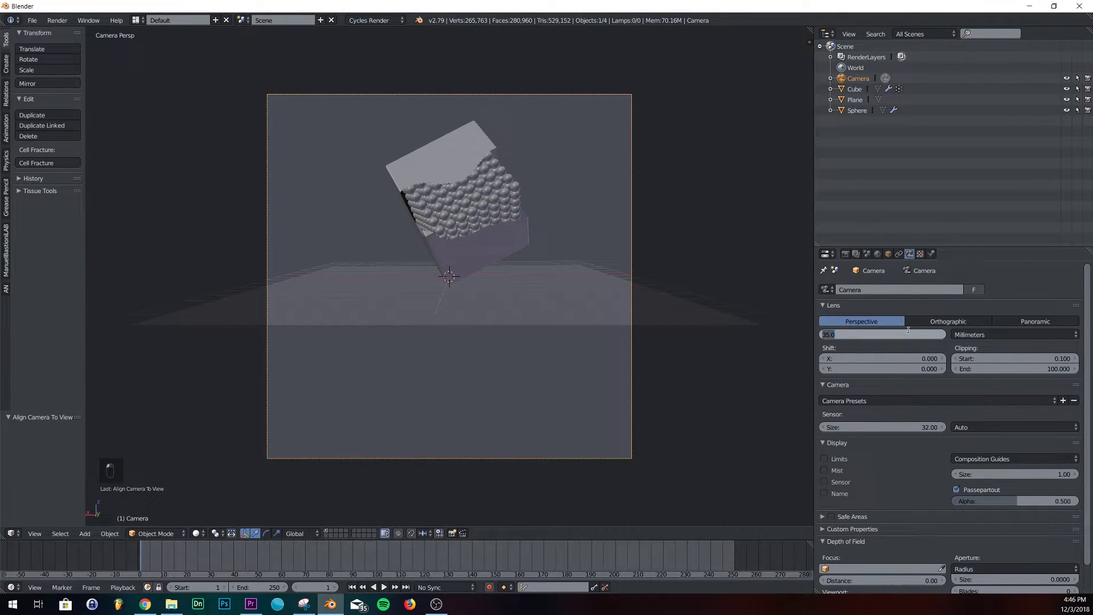
{"action": "key", "text": "KP_0"}
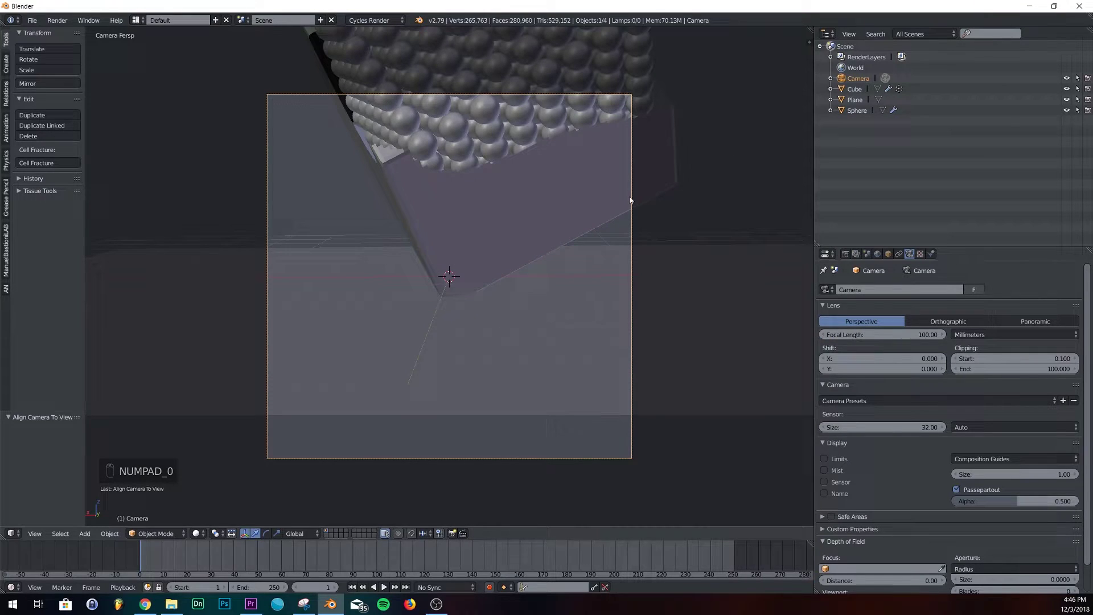
Step: Reposition the camera to frame the tilted cube and lower its focal length to 80 mm
{"action": "key", "text": "g"}
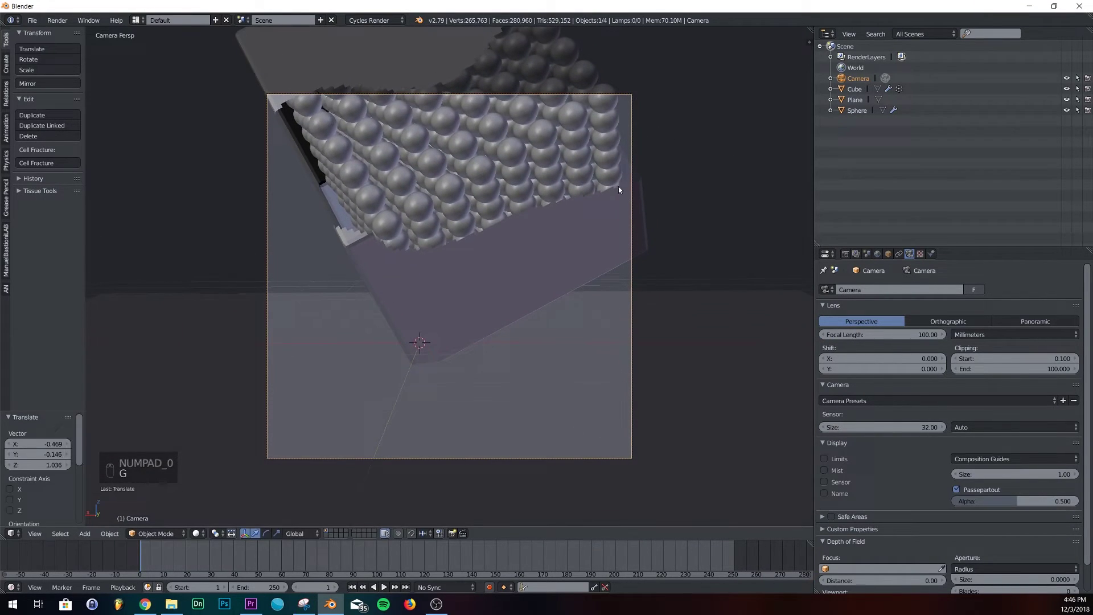
{"action": "key", "text": "g"}
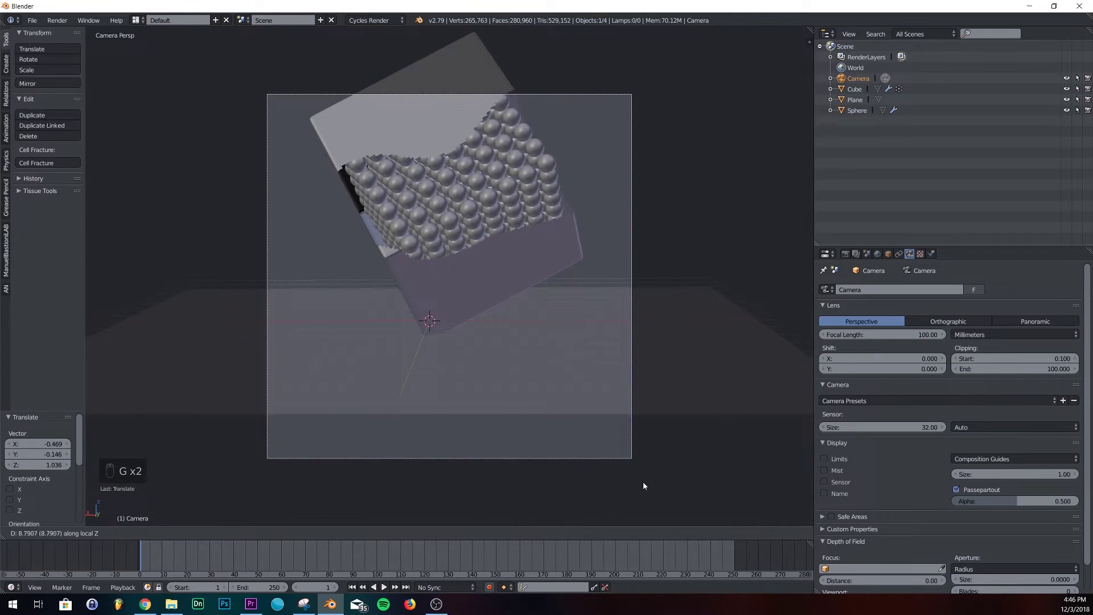
{"action": "key", "text": "r"}
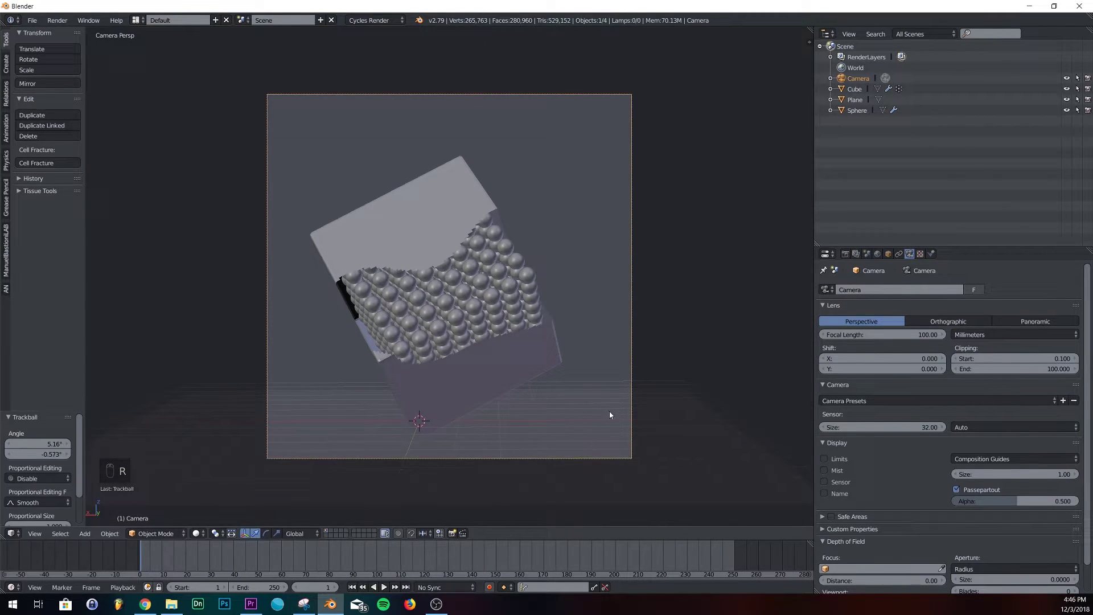
{"action": "key", "text": "g"}
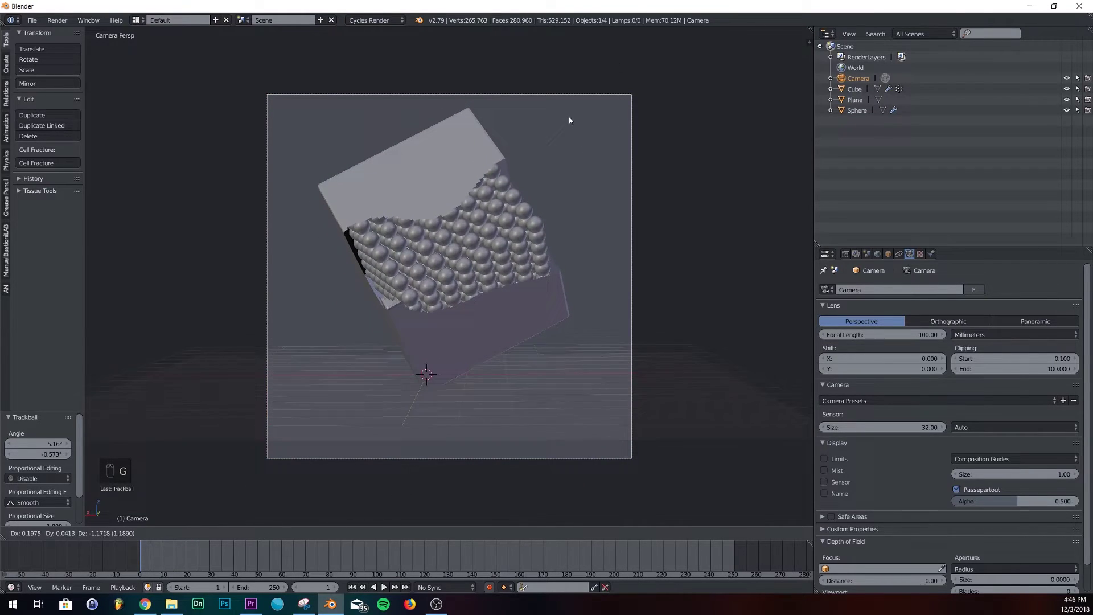
{"action": "left_click", "coordinate": [912, 336]}
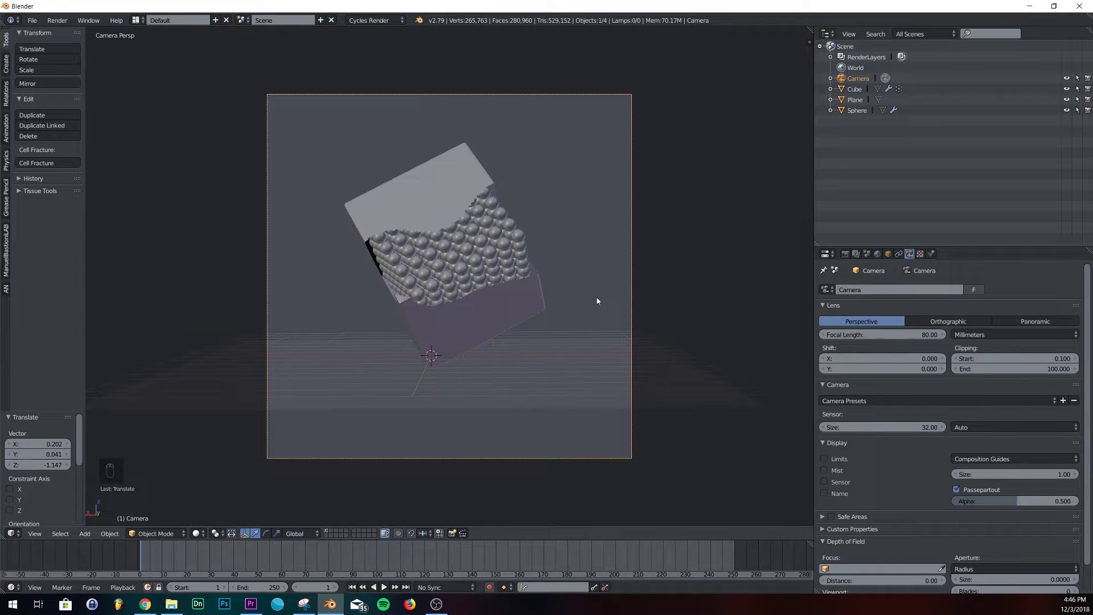
{"action": "key", "text": "g"}
{"action": "key", "text": "r"}
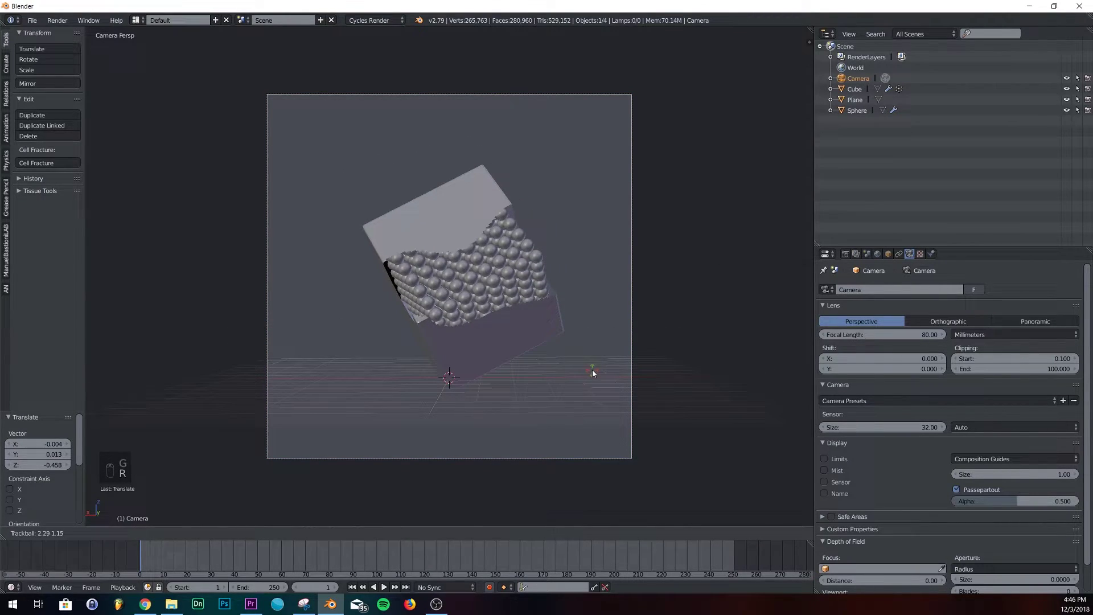
{"action": "key", "text": "g"}
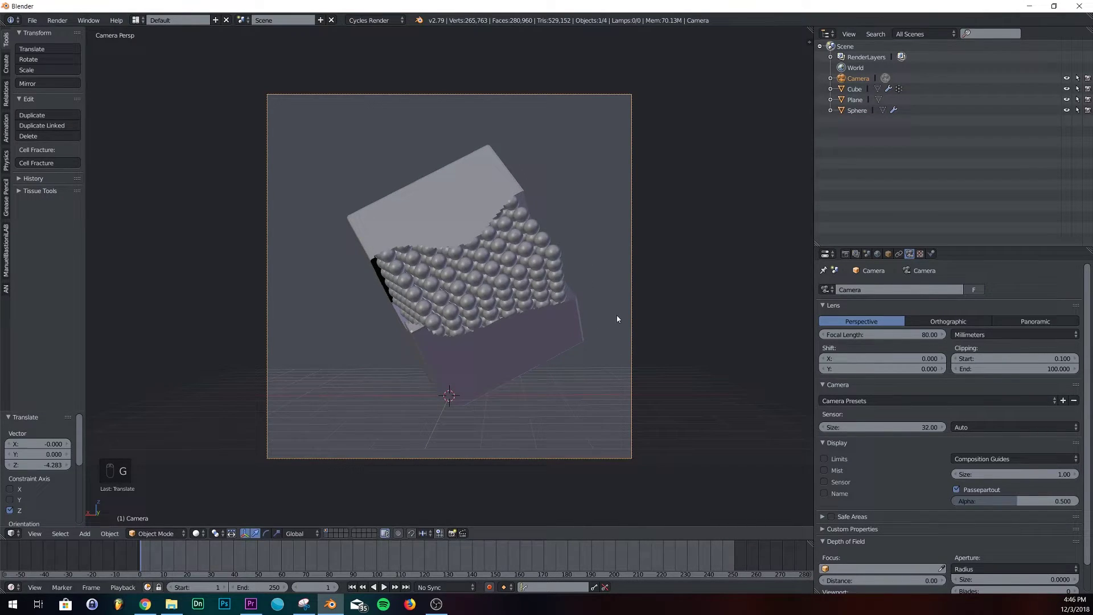
Step: Give the cube a Solidify modifier with Thickness 0.052 and Offset -1, then select the sphere grid
{"action": "key", "text": "g"}
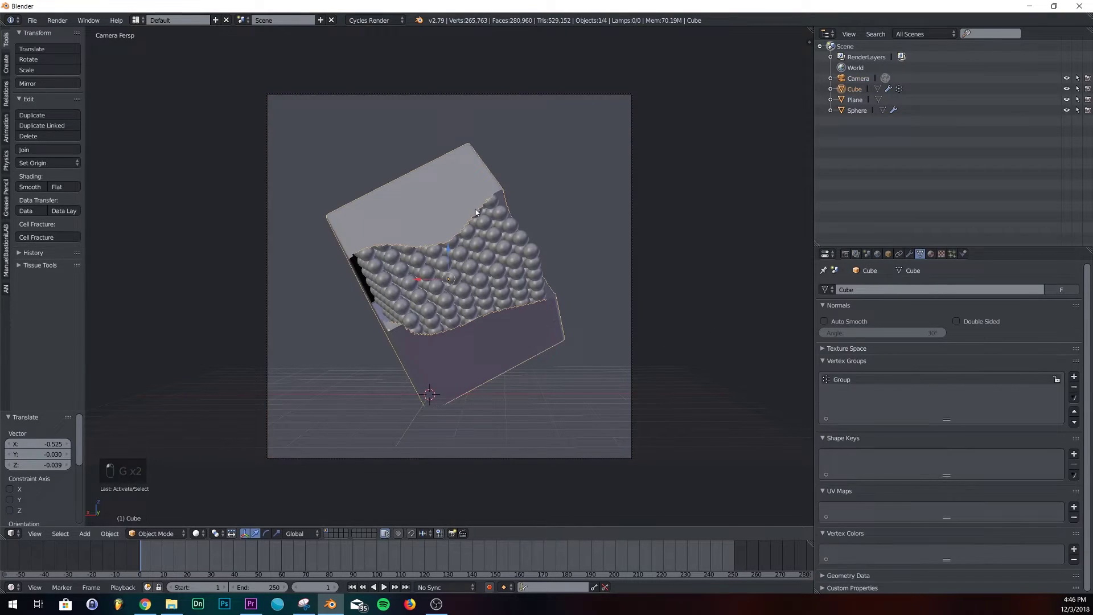
{"action": "left_click", "coordinate": [917, 260]}
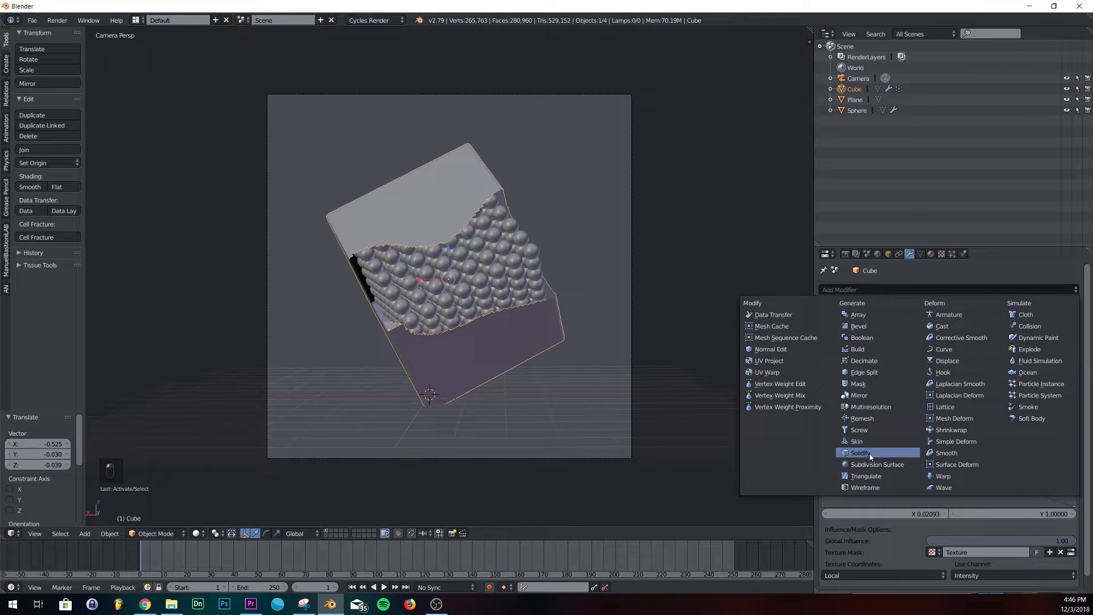
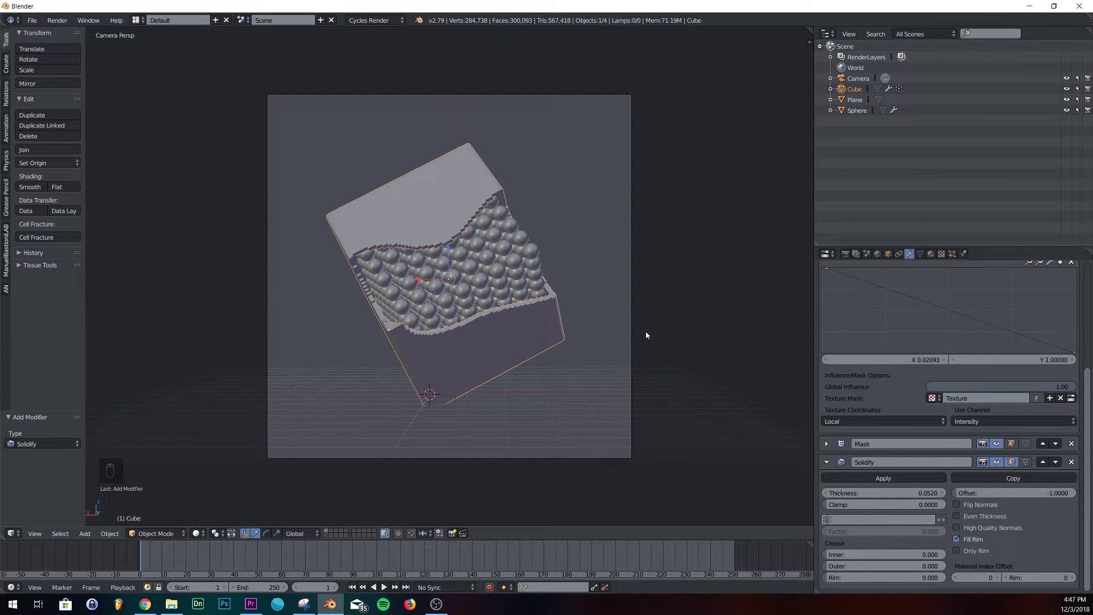
{"action": "right_click", "coordinate": [254, 523]}
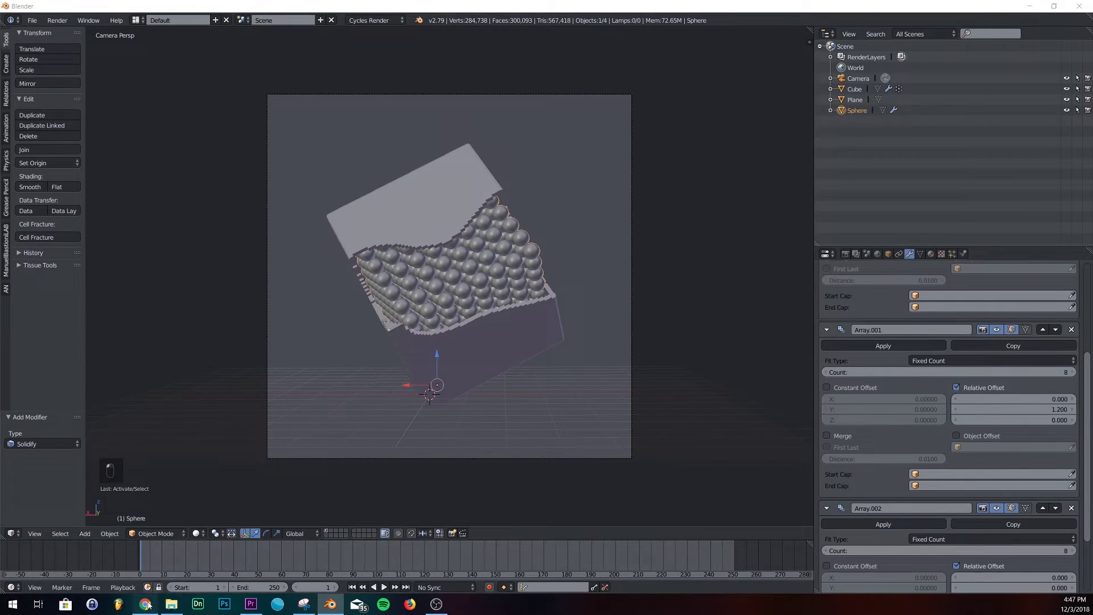
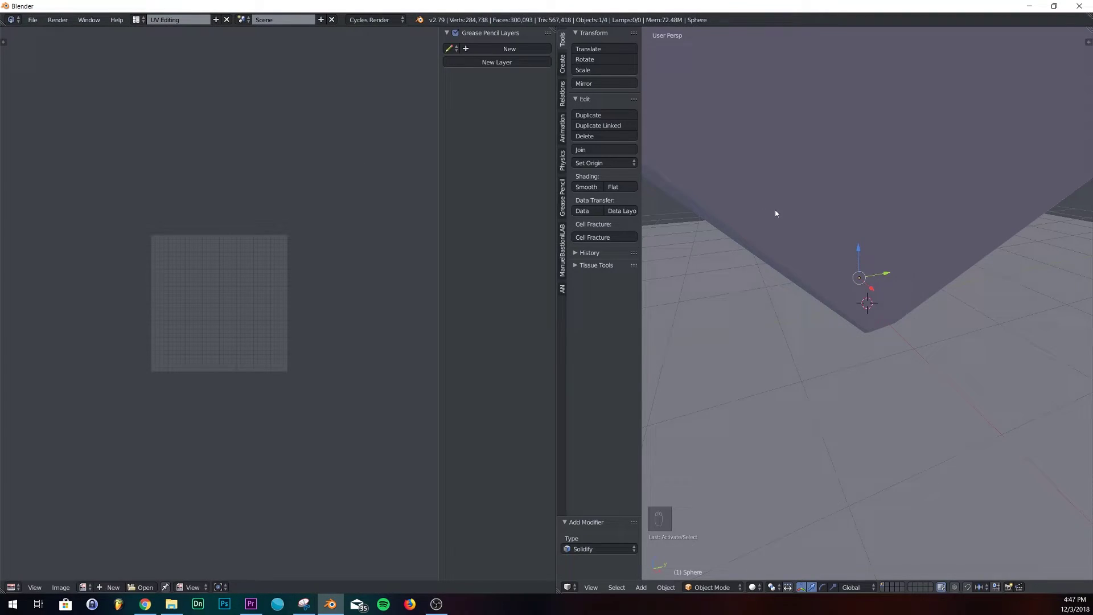
Step: Look through the camera in the right 3D view of the UV Editing layout
{"action": "key", "text": "KP_0"}
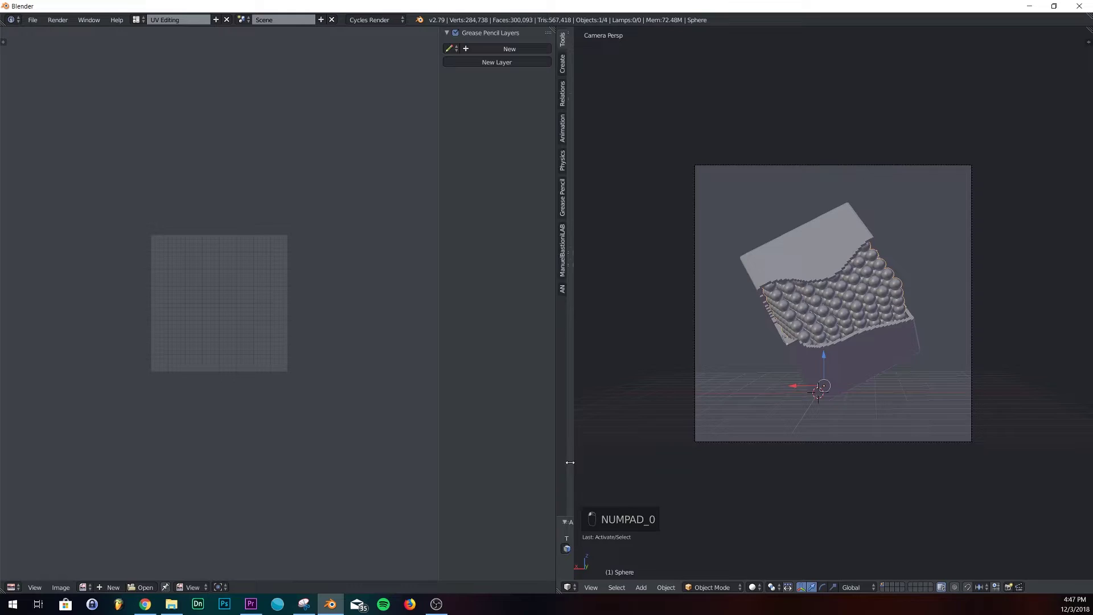
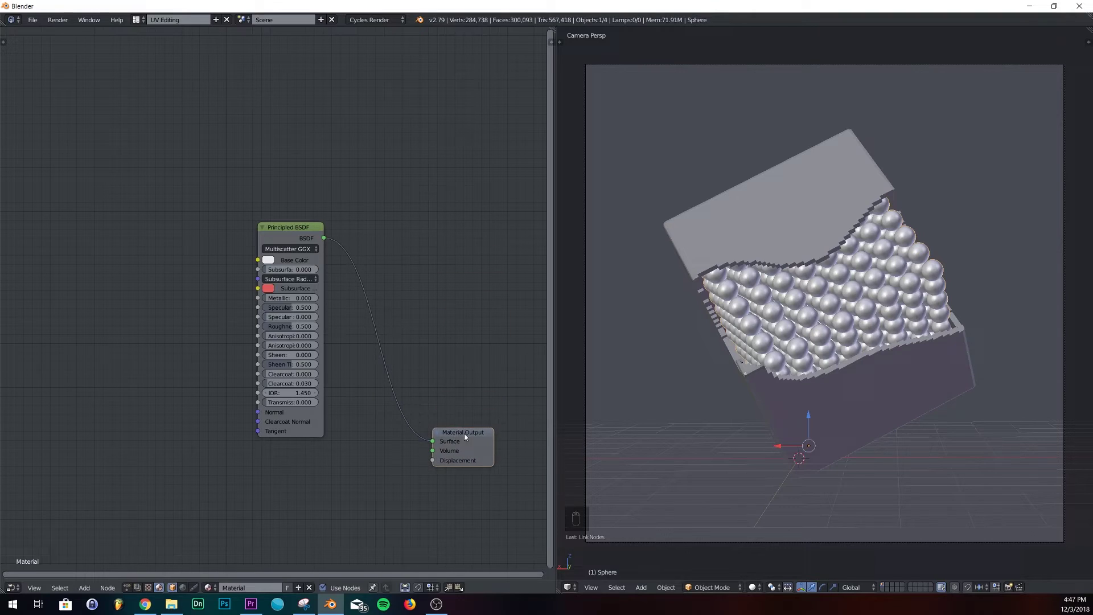
Step: Arrange the Noise Texture and ColorRamp nodes feeding the gold metallic Principled BSDF
{"action": "left_click_drag", "start_coordinate": [800, 547], "coordinate": [735, 591]}
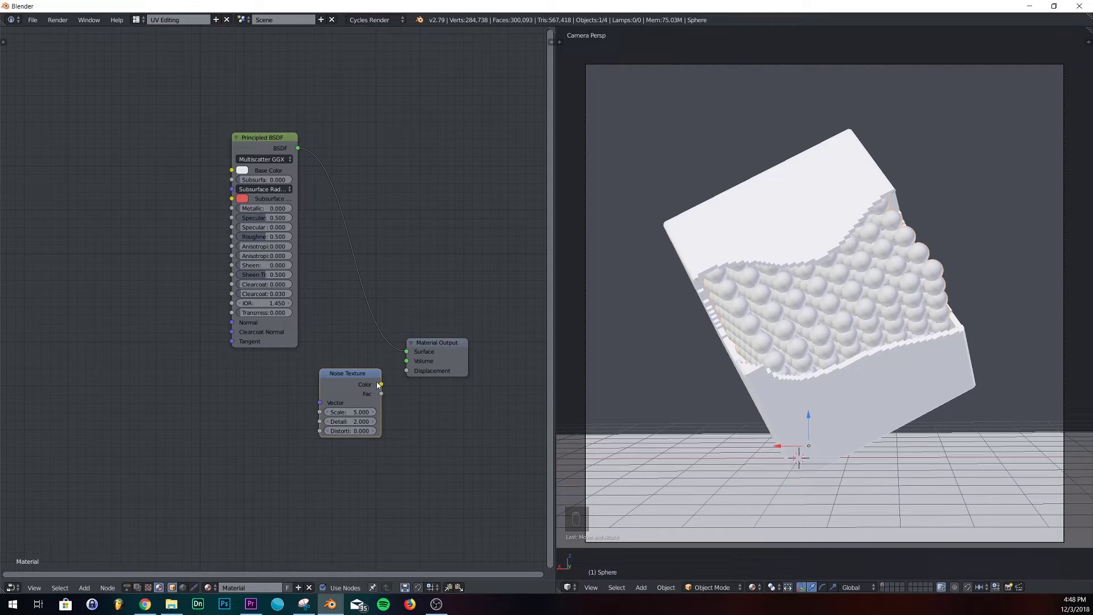
{"action": "left_click_drag", "start_coordinate": [384, 387], "coordinate": [409, 374]}
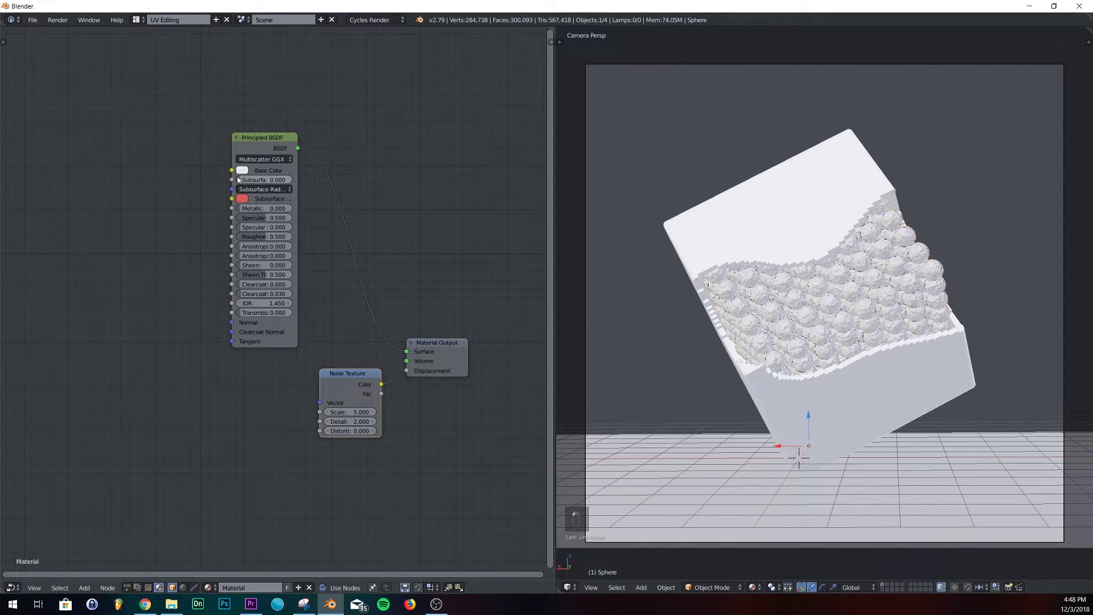
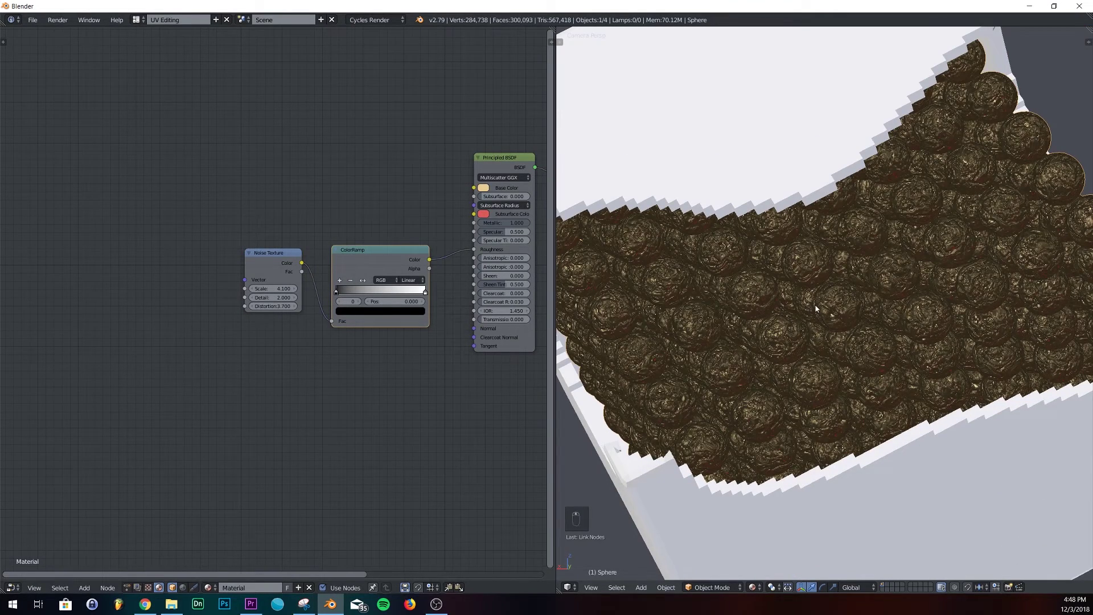
Step: Preview the spheres rendered, add a node, and select the spheres to show their material
{"action": "key", "text": "shift+z"}
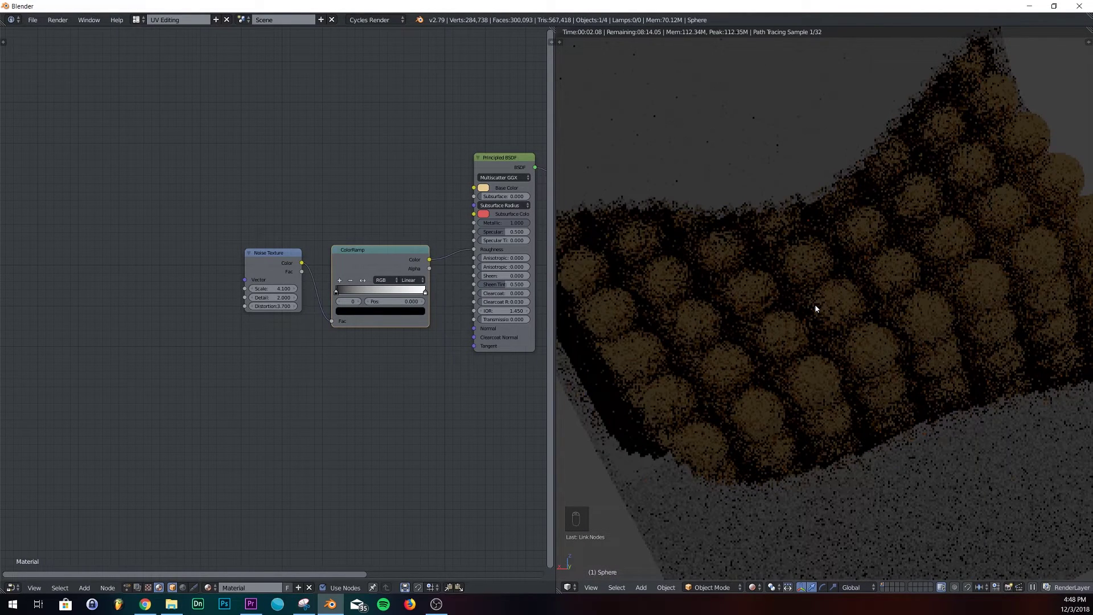
{"action": "key", "text": "shift+z"}
{"action": "key", "text": "shift+a"}
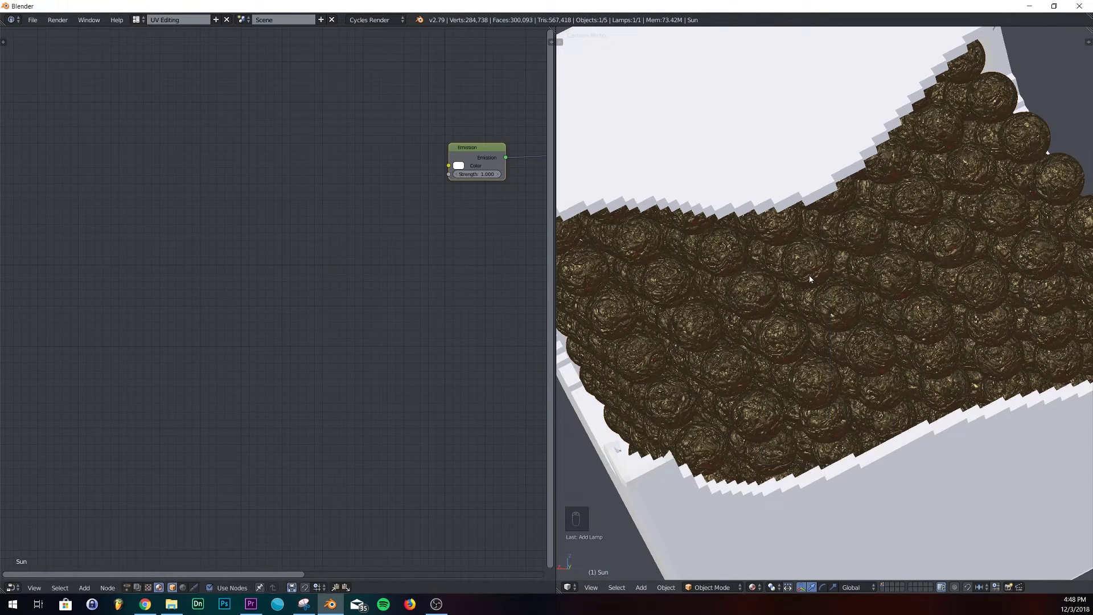
{"action": "key", "text": "shift+z"}
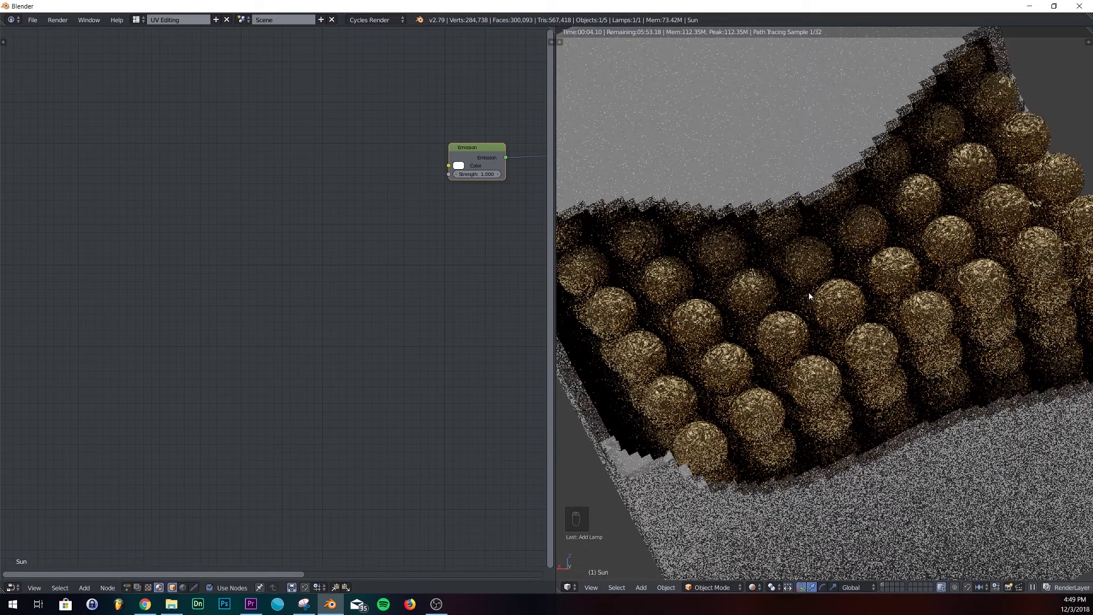
{"action": "left_click", "coordinate": [430, 435]}
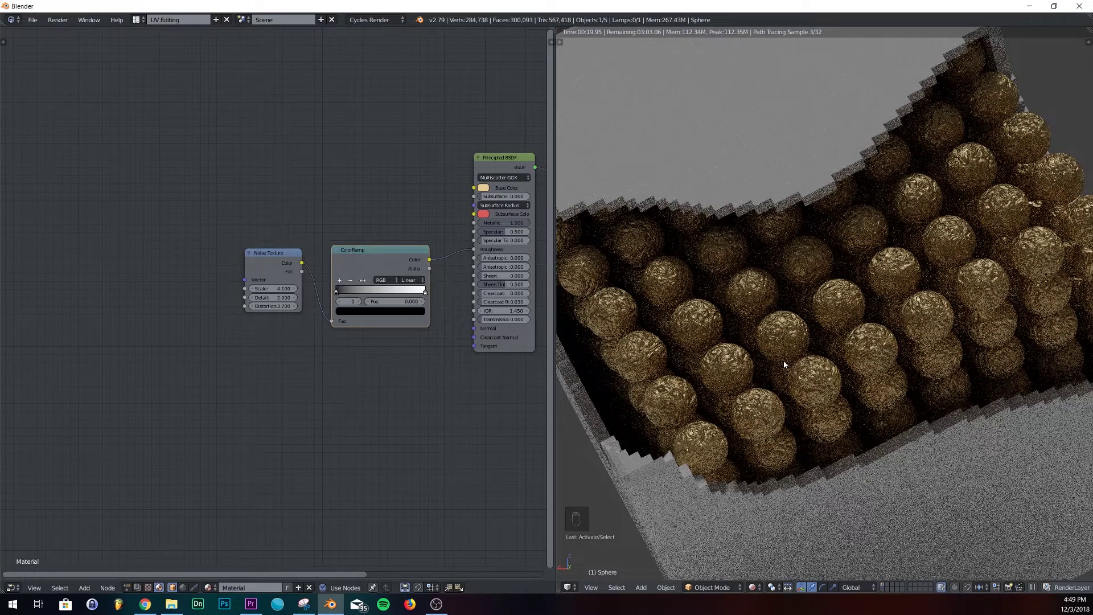
Step: Flip the ColorRamp and move its stop to 0.873 for the textured gold finish
{"action": "left_click_drag", "start_coordinate": [354, 297], "coordinate": [355, 297]}
{"action": "left_click", "coordinate": [355, 297]}
{"action": "middle_click", "coordinate": [413, 299]}
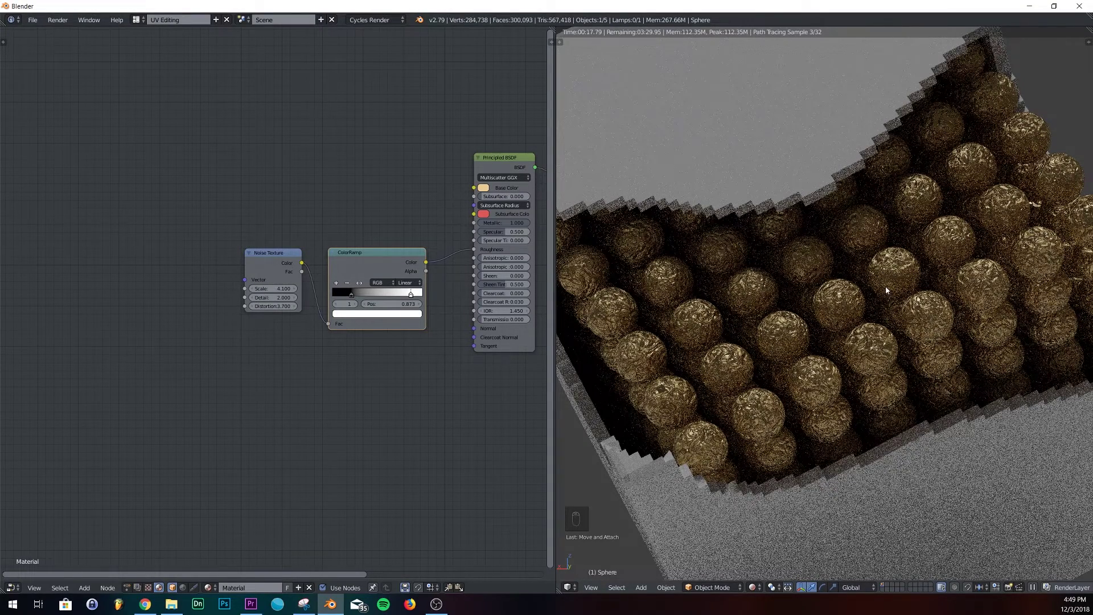
{"action": "left_click_drag", "start_coordinate": [814, 236], "coordinate": [807, 224]}
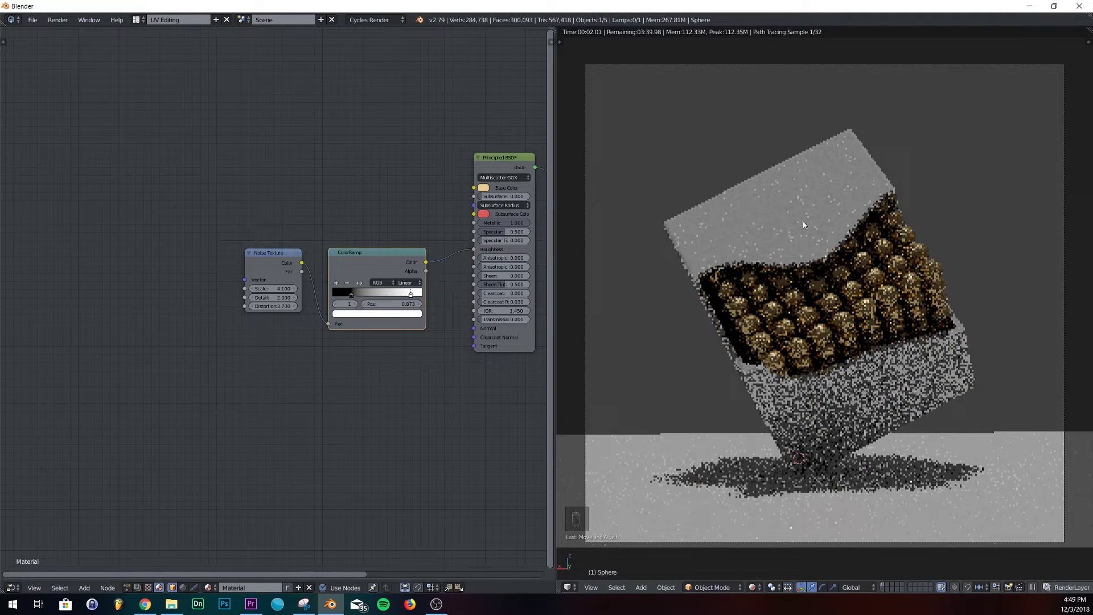
Step: Give the cube a new material, replacing its Diffuse BSDF with a Principled BSDF shader
{"action": "key", "text": "shift+z"}
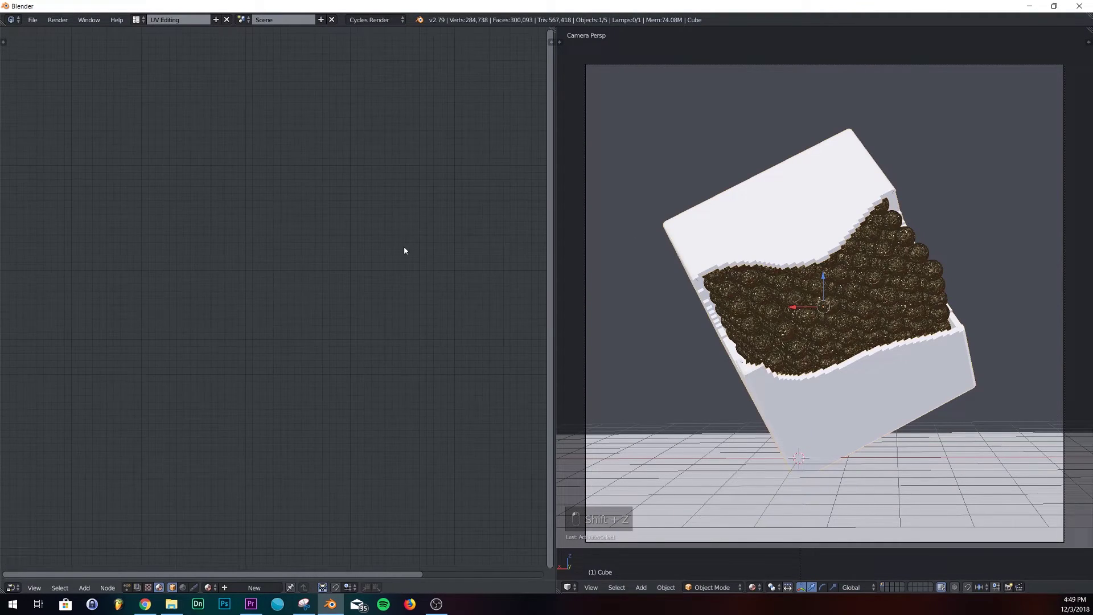
{"action": "left_click_drag", "start_coordinate": [270, 590], "coordinate": [305, 320]}
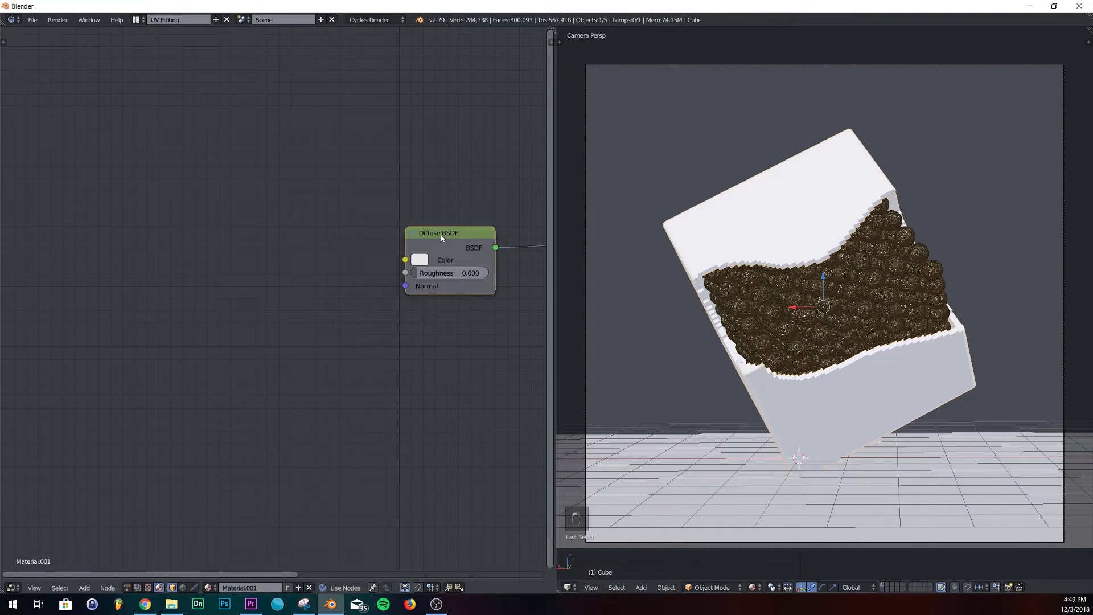
{"action": "key", "text": "Delete"}
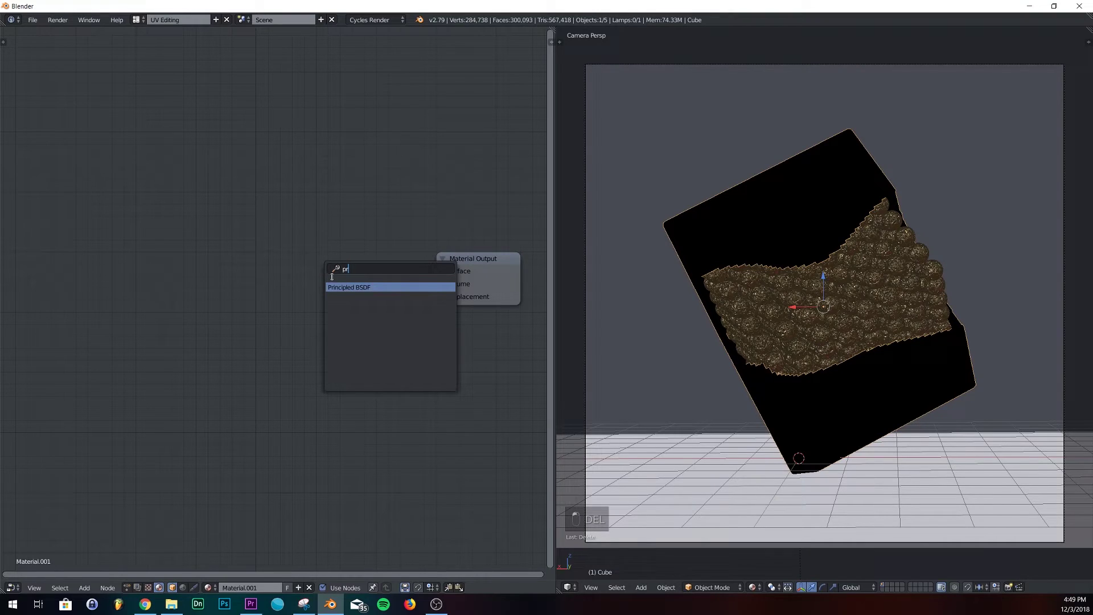
{"action": "key", "text": "shift+a"}
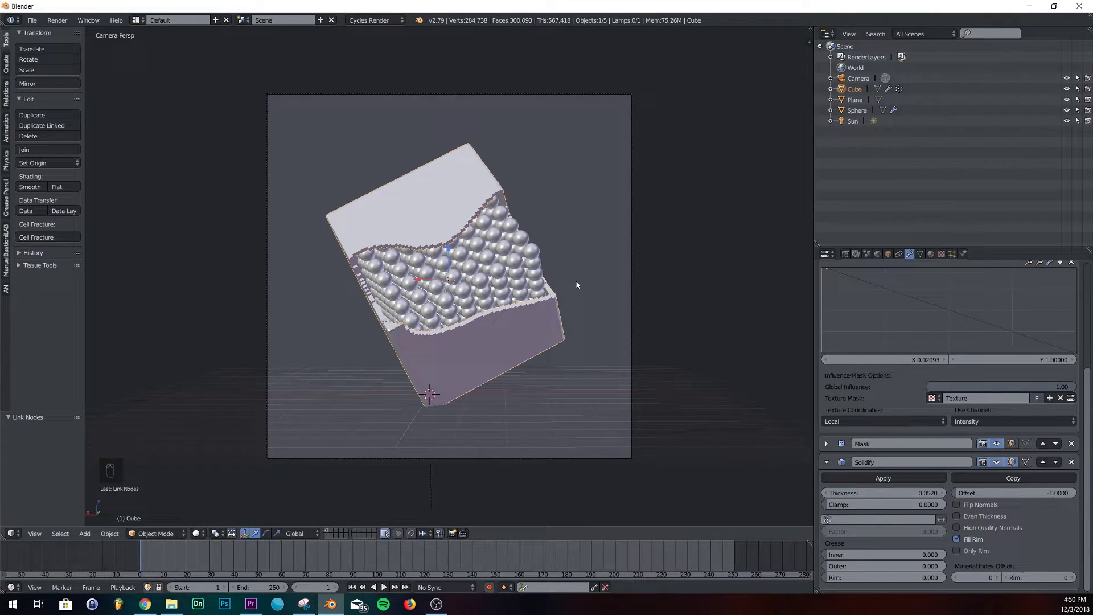
Step: Stand a duplicate of the floor plane upright (R X 90) and scale it as a wall behind the cube
{"action": "left_click_drag", "start_coordinate": [516, 311], "coordinate": [468, 310]}
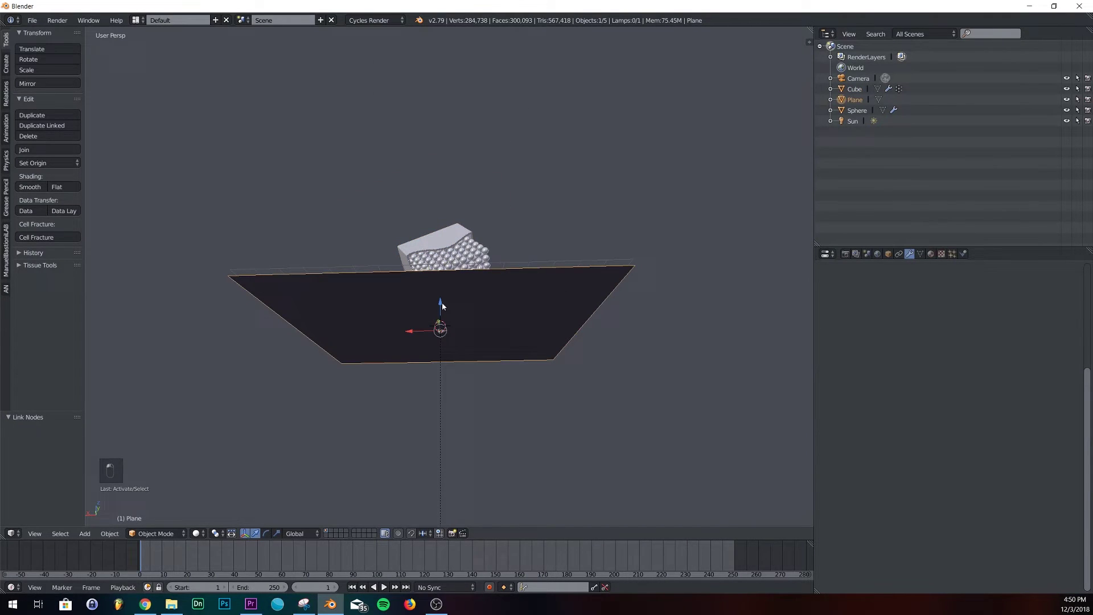
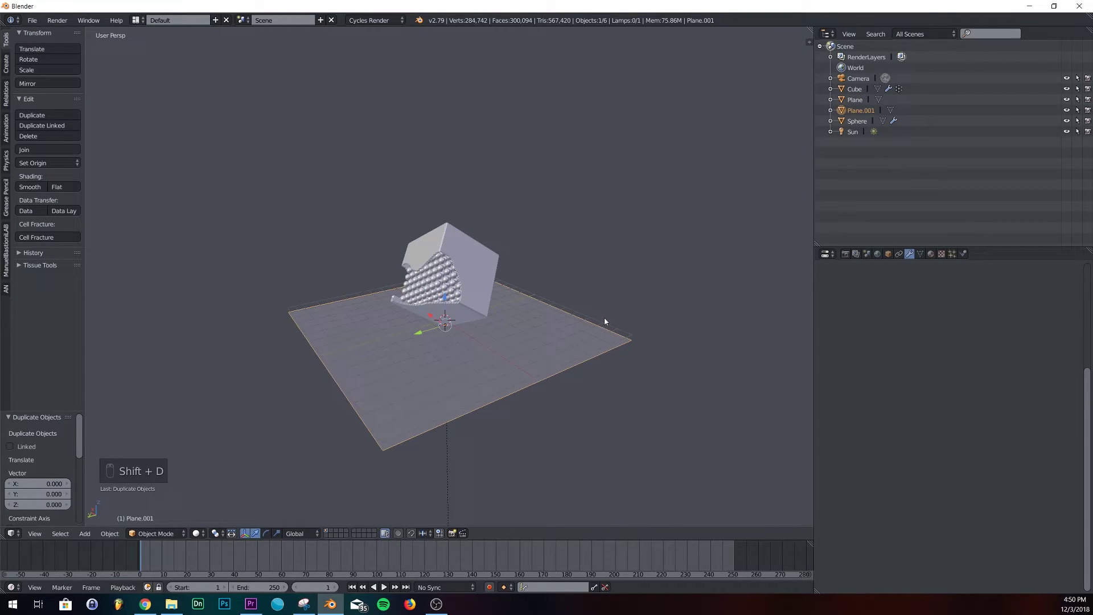
{"action": "key", "text": "r"}
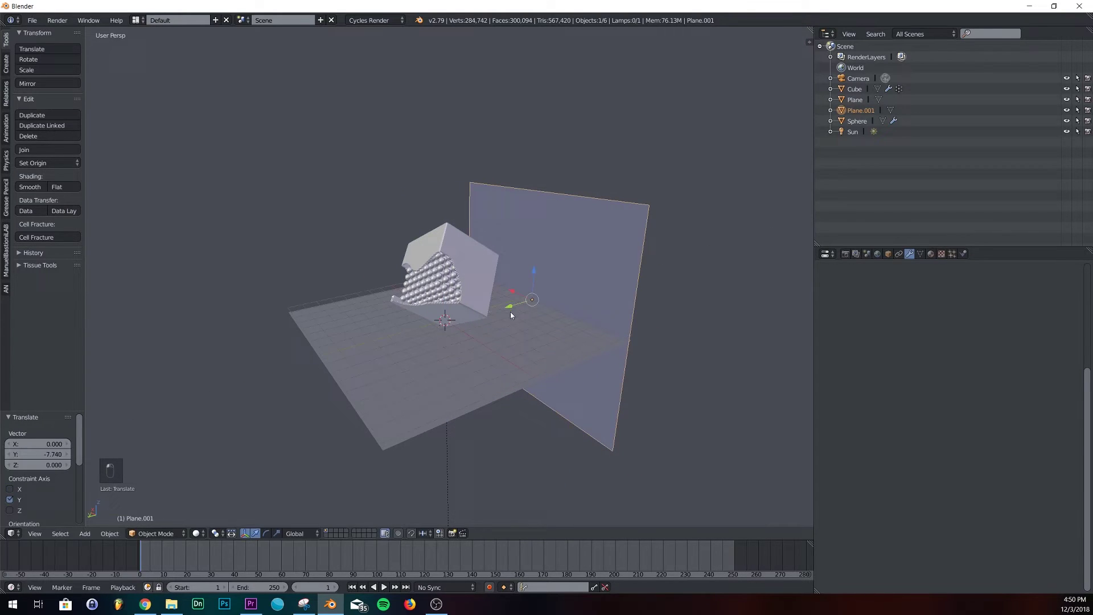
{"action": "key", "text": "s"}
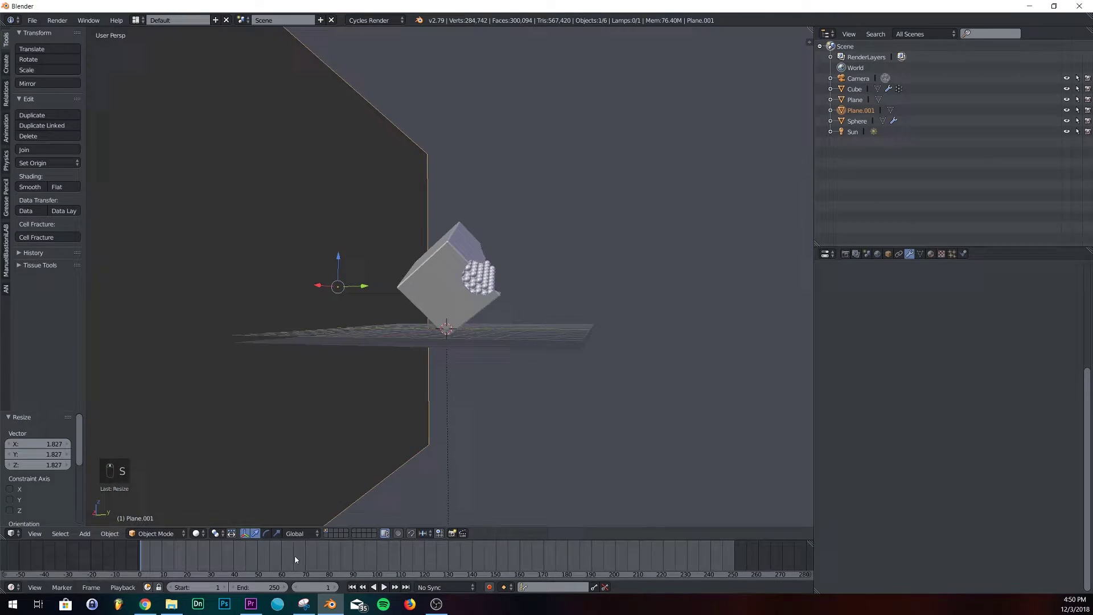
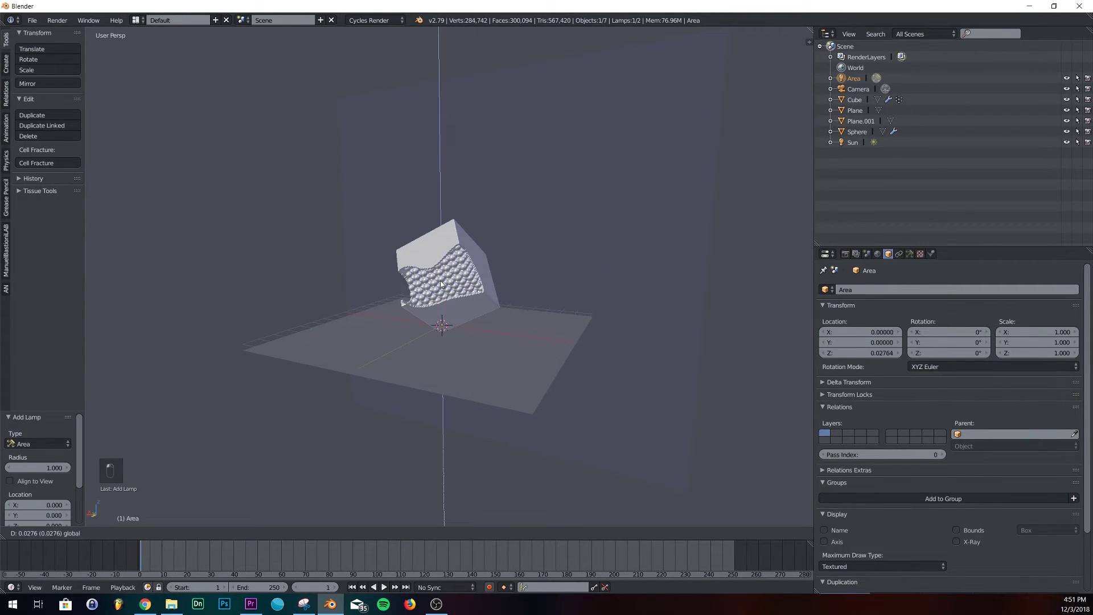
Step: Raise and enlarge the overhead area lamp, then check it through the camera
{"action": "key", "text": "s"}
{"action": "key", "text": "s"}
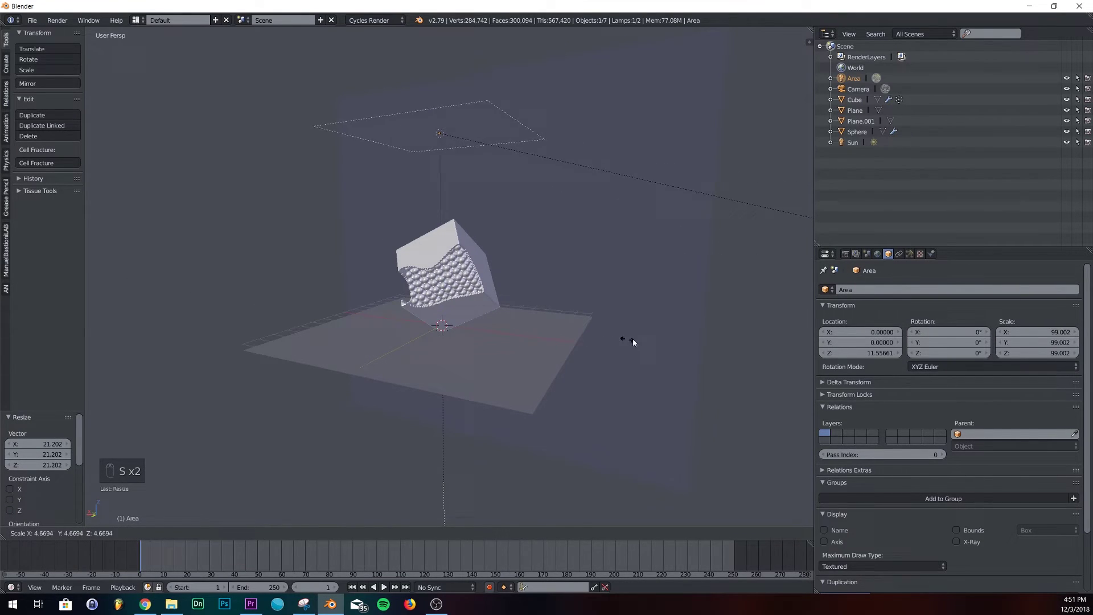
{"action": "key", "text": "KP_0"}
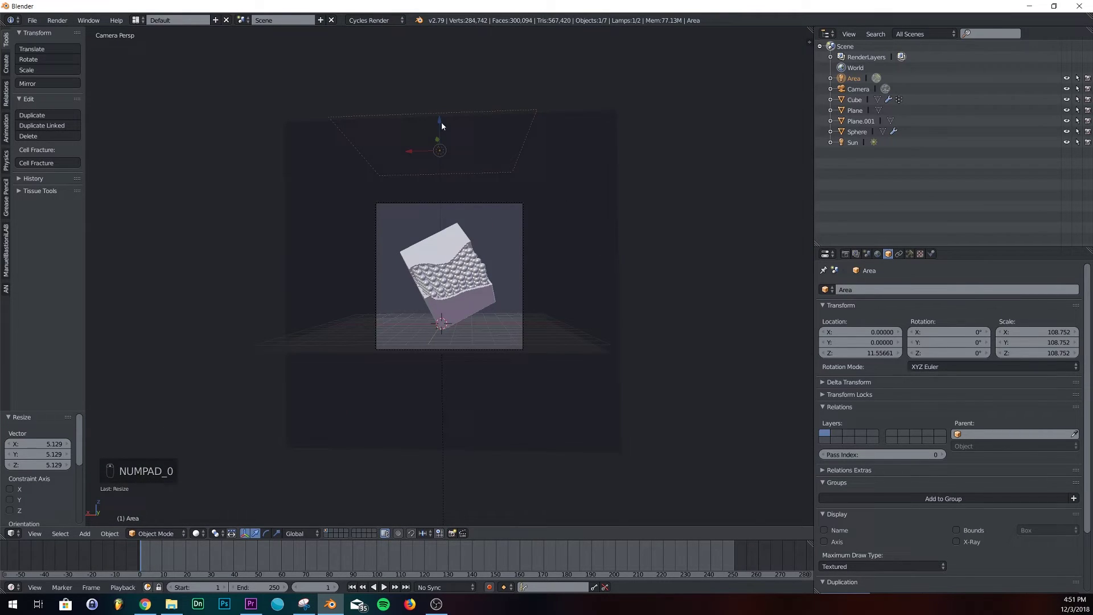
{"action": "middle_click", "coordinate": [594, 230]}
Step: Add a second area lamp, tilt it toward the cube and scale it to about 47.8
{"action": "key", "text": "shift+a"}
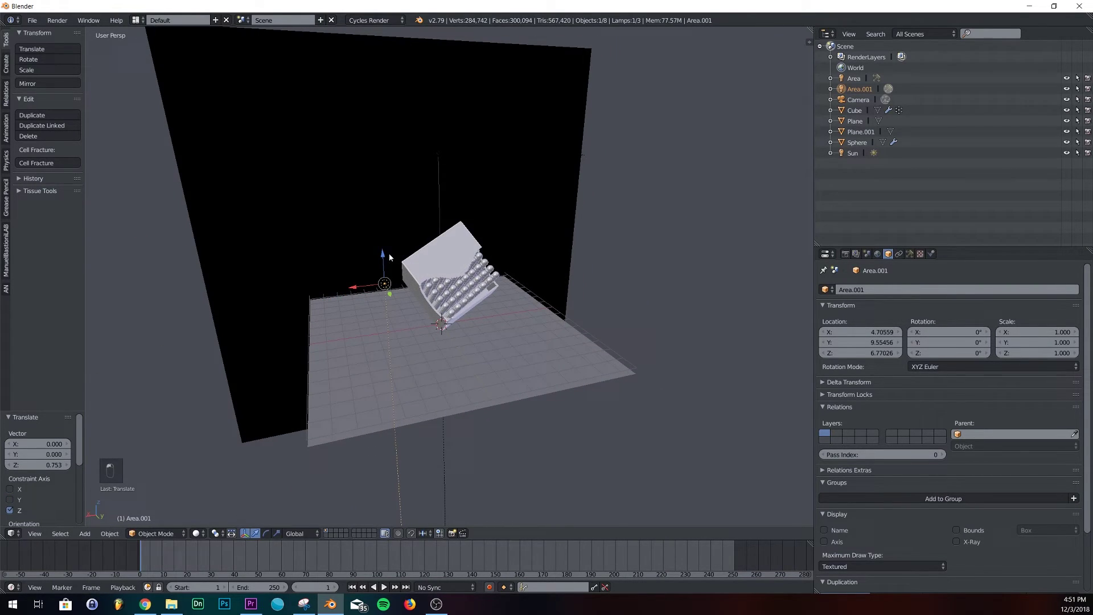
{"action": "key", "text": "r"}
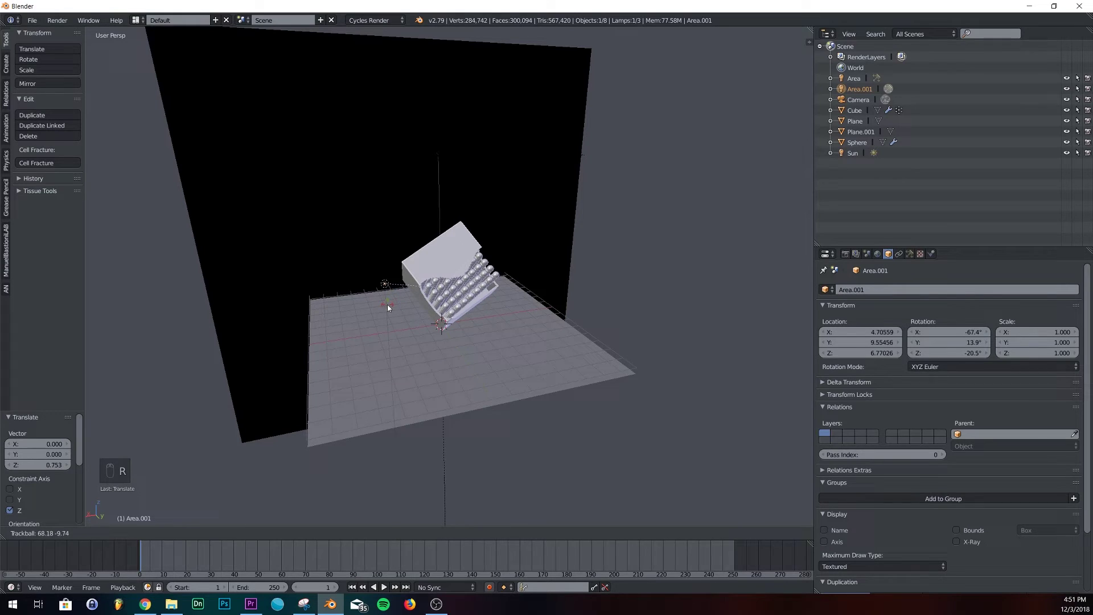
{"action": "left_click", "coordinate": [494, 310]}
{"action": "key", "text": "s"}
{"action": "key", "text": "s"}
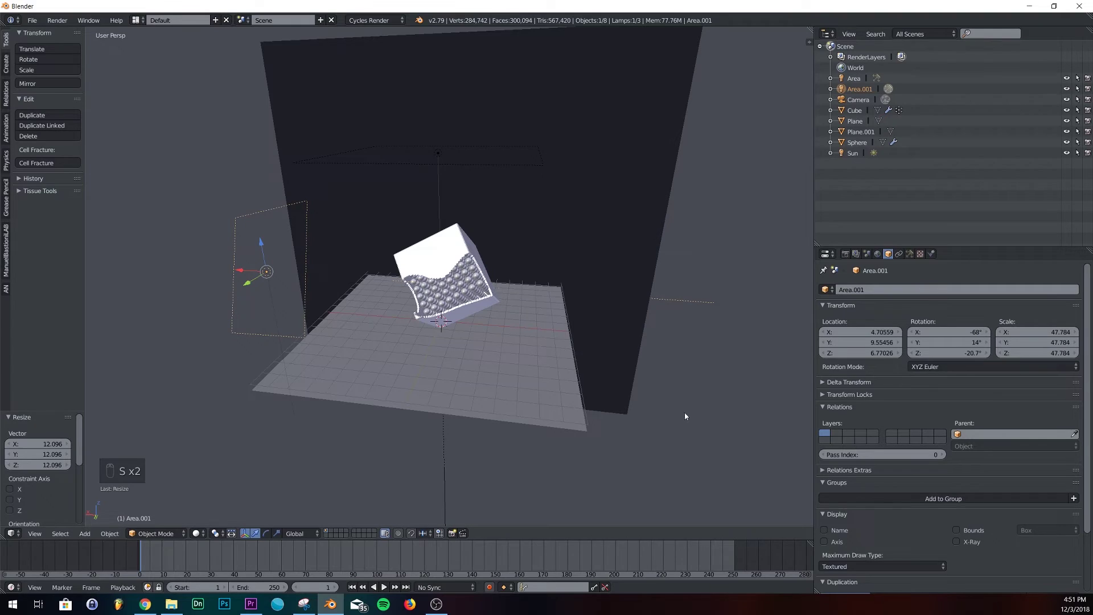
Step: Duplicate the side lamp and angle the copy inward from the opposite side
{"action": "key", "text": "shift+d"}
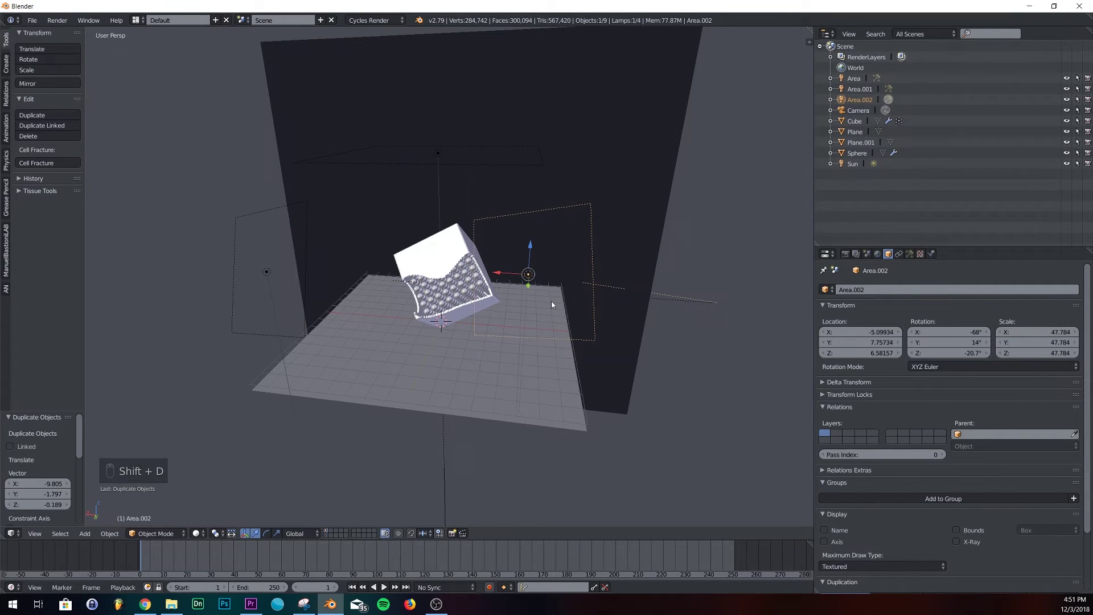
{"action": "key", "text": "r"}
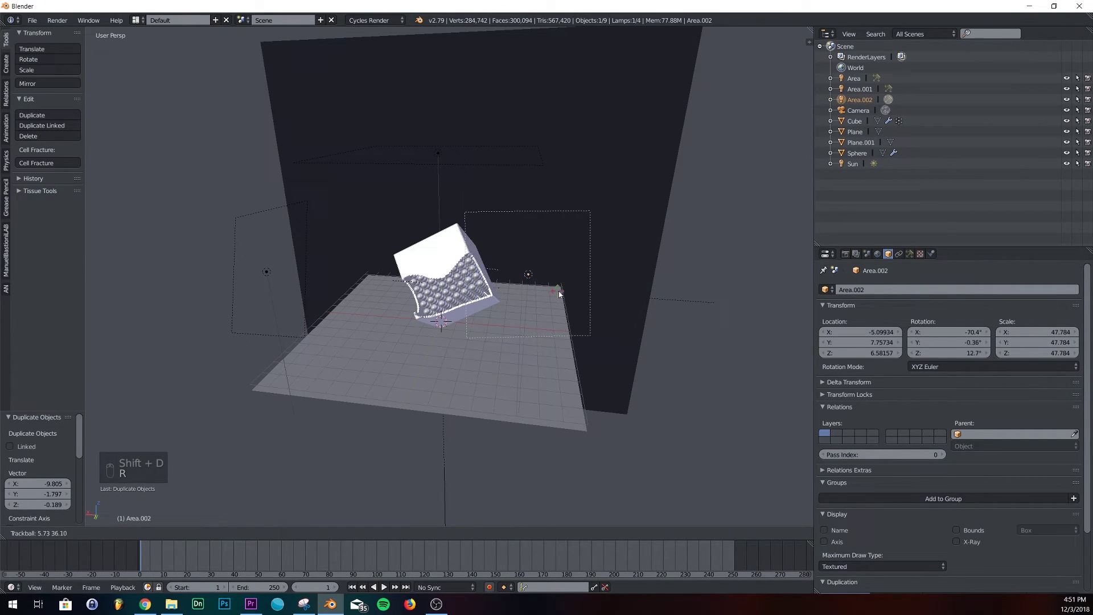
{"action": "left_click", "coordinate": [555, 298]}
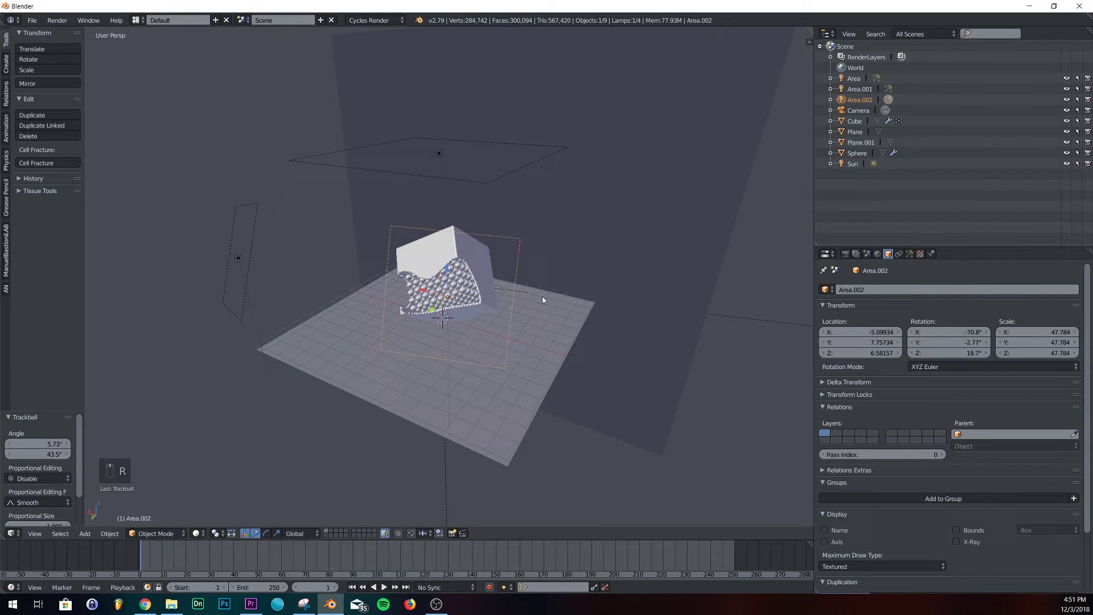
Step: Set the area lamps' Emission Strength to 2000, checking the lighting from the camera in rendered shading
{"action": "key", "text": "s"}
{"action": "key", "text": "KP_0"}
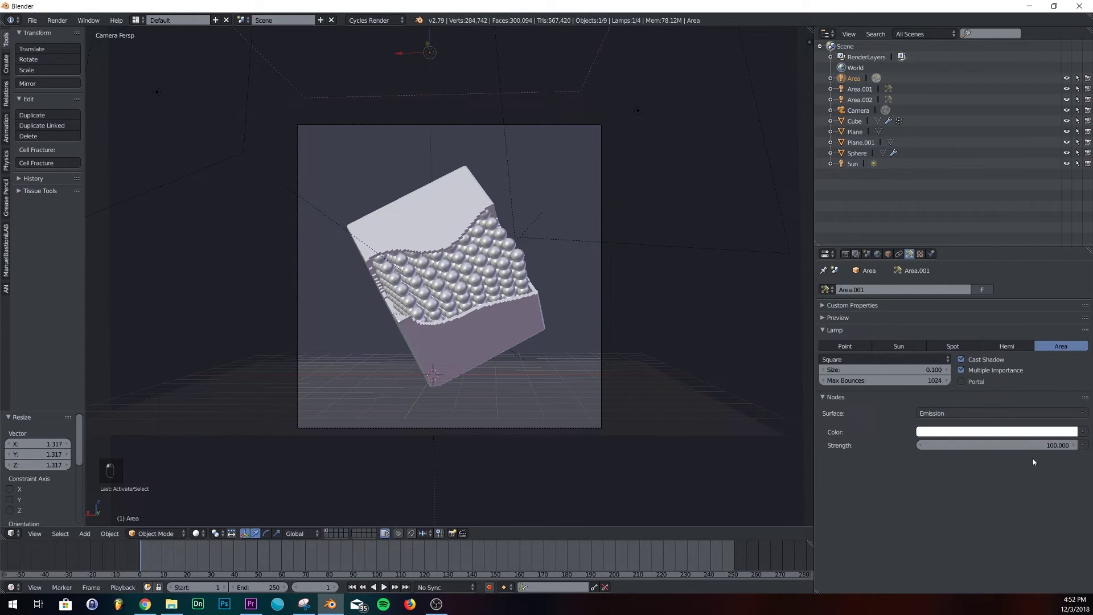
{"action": "key", "text": "KP_0"}
{"action": "key", "text": "KP_0"}
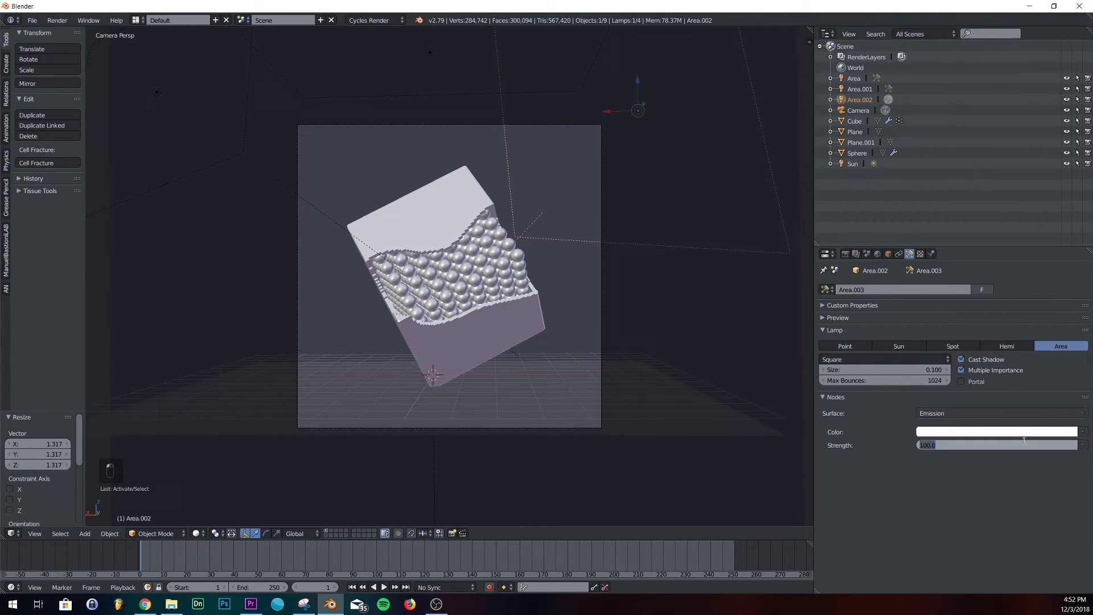
{"action": "key", "text": "KP_0"}
{"action": "key", "text": "KP_0"}
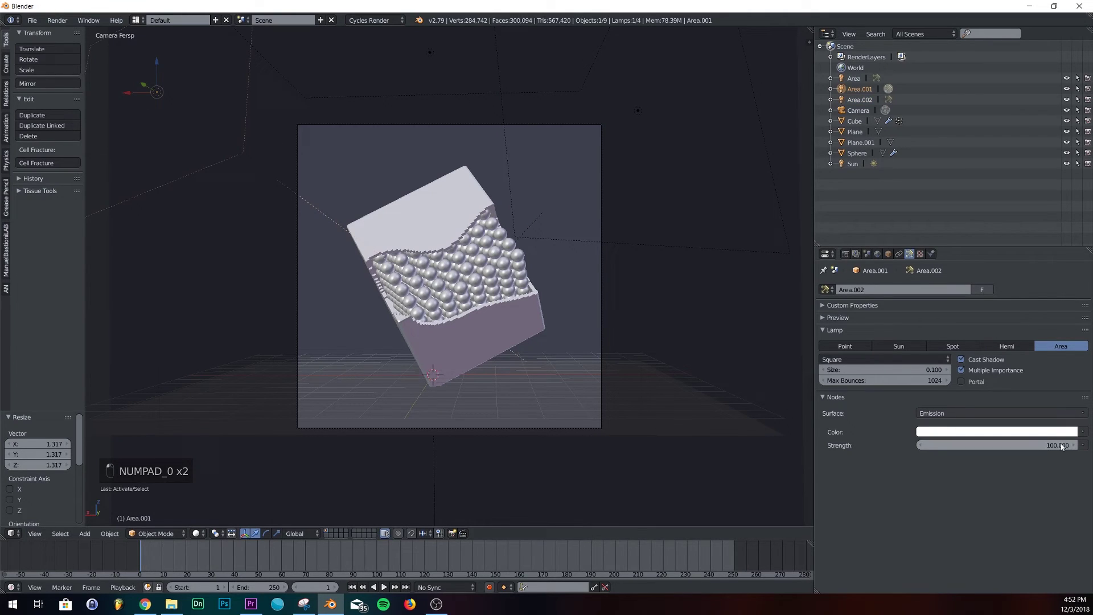
{"action": "key", "text": "KP_0"}
{"action": "key", "text": "KP_0"}
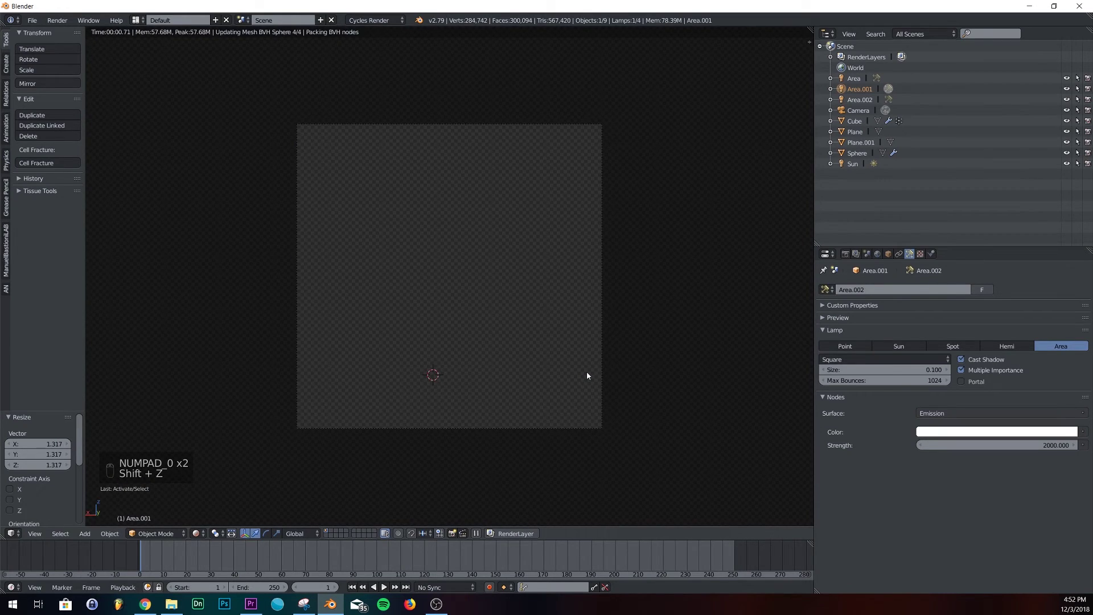
{"action": "key", "text": "shift+z"}
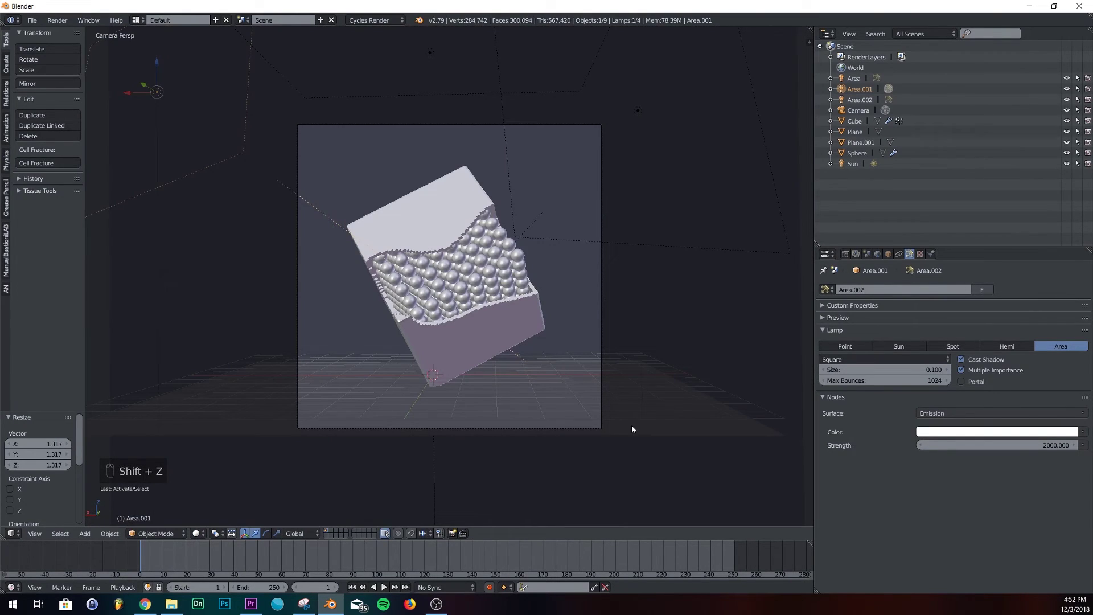
{"action": "right_click", "coordinate": [635, 429]}
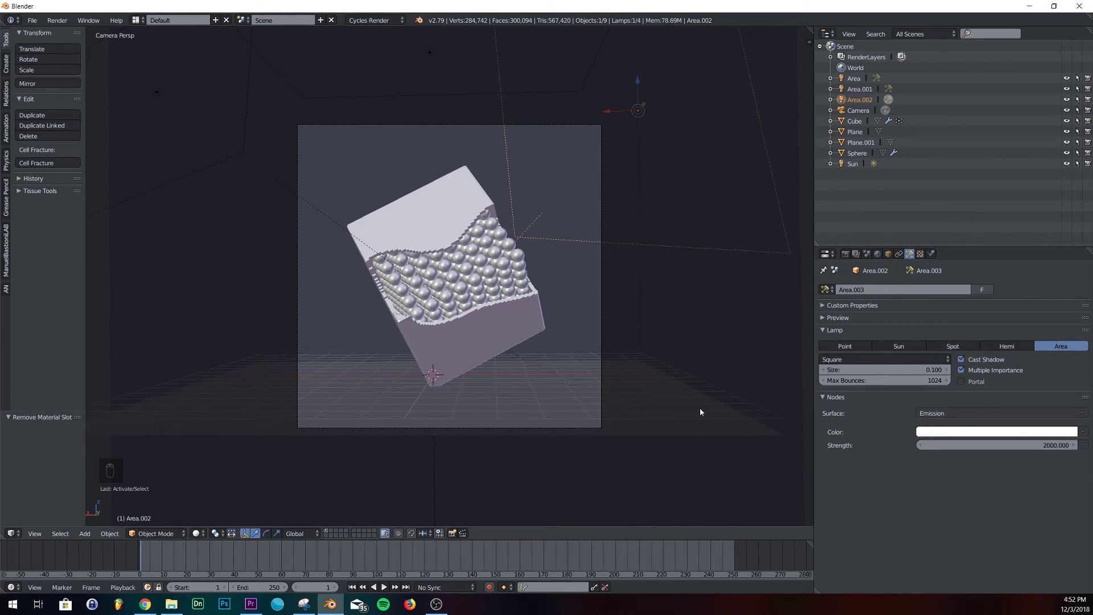
Step: Review the 2000 × 2000 render resolution and enable Denoising in Render Layers
{"action": "left_click_drag", "start_coordinate": [849, 257], "coordinate": [579, 442]}
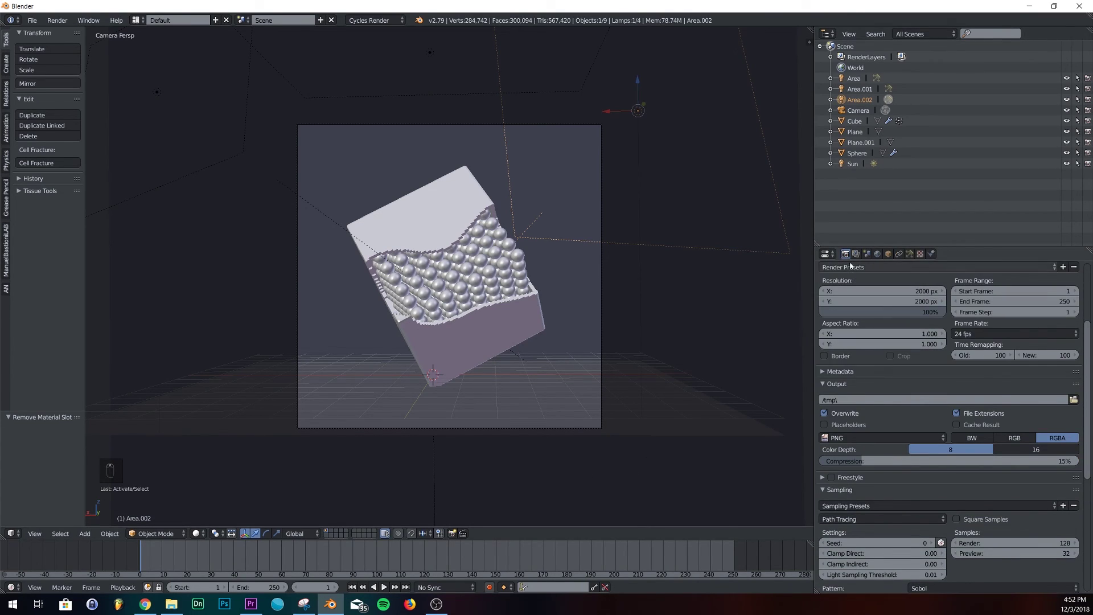